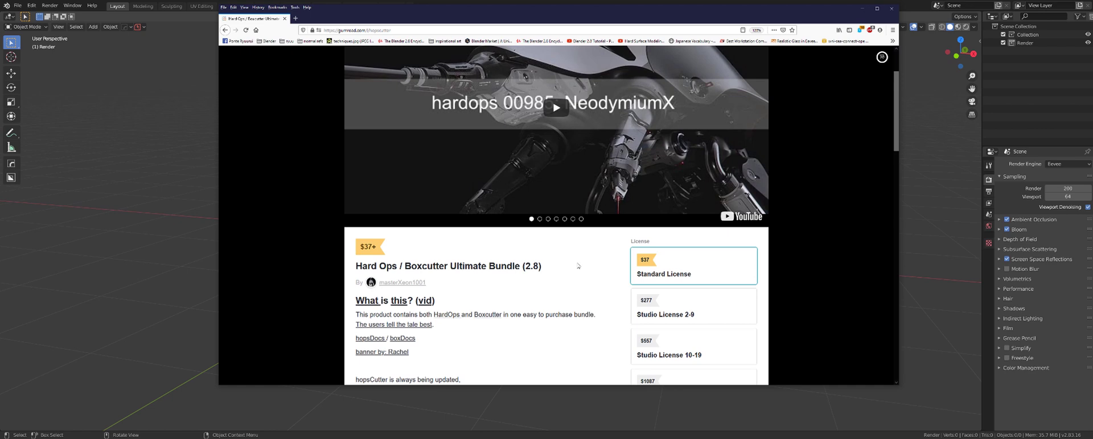
Step: Close the Hard Ops / BoxCutter web page to return to Blender's empty viewport
click(143, 146)
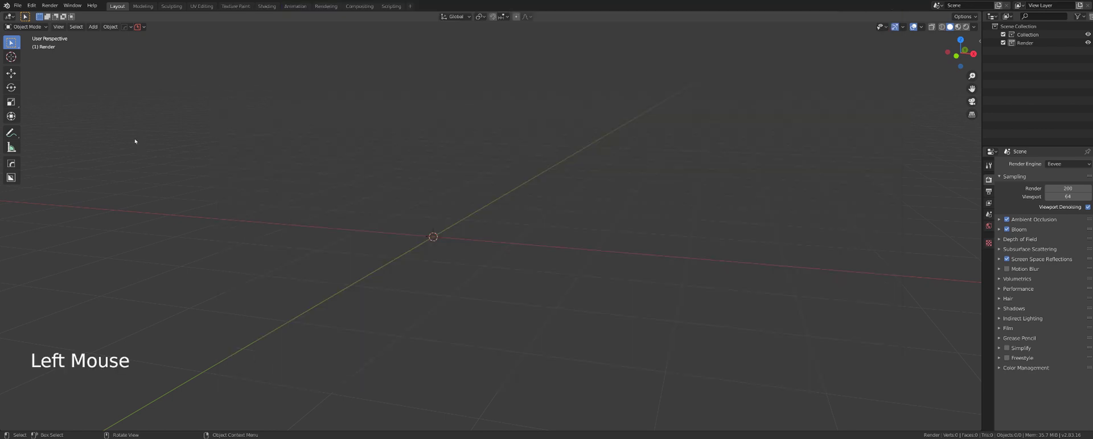
click(36, 5)
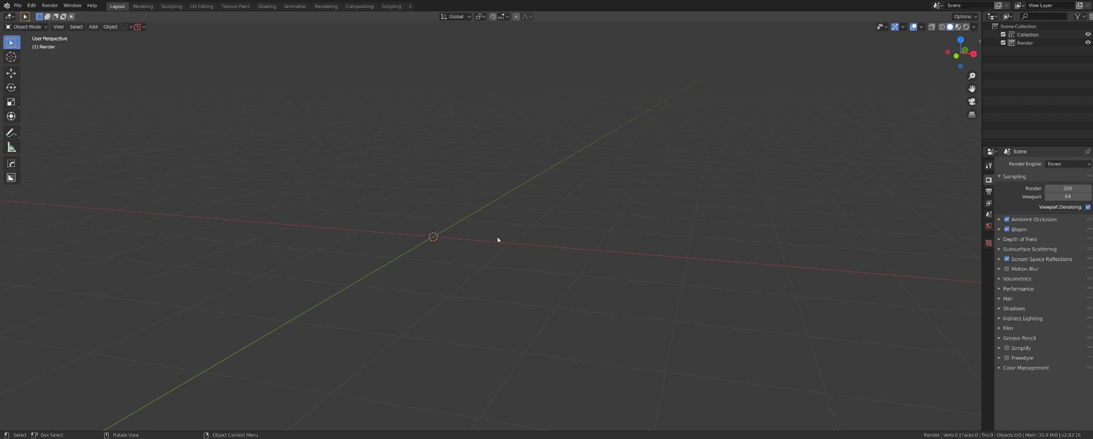
Step: Activate the BoxCutter tool (Alt+W) with the Circle cut shape selected
key(alt+w)
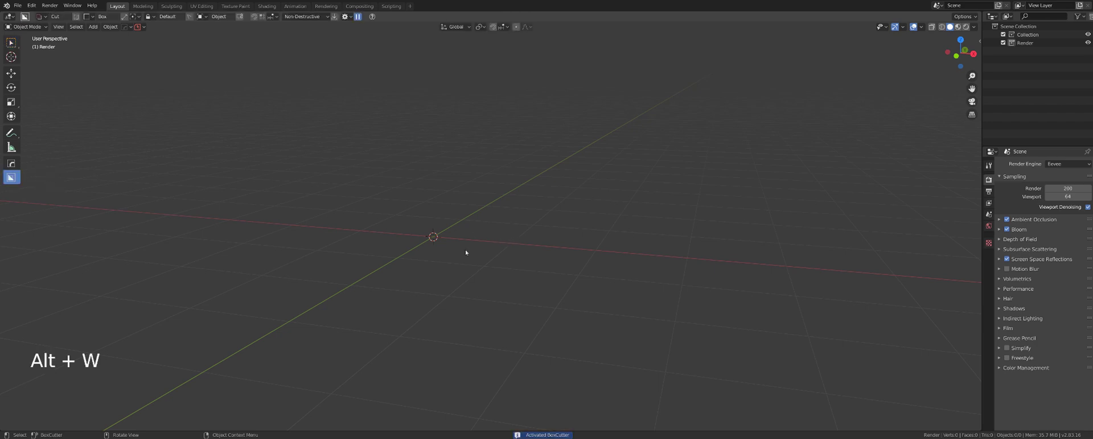
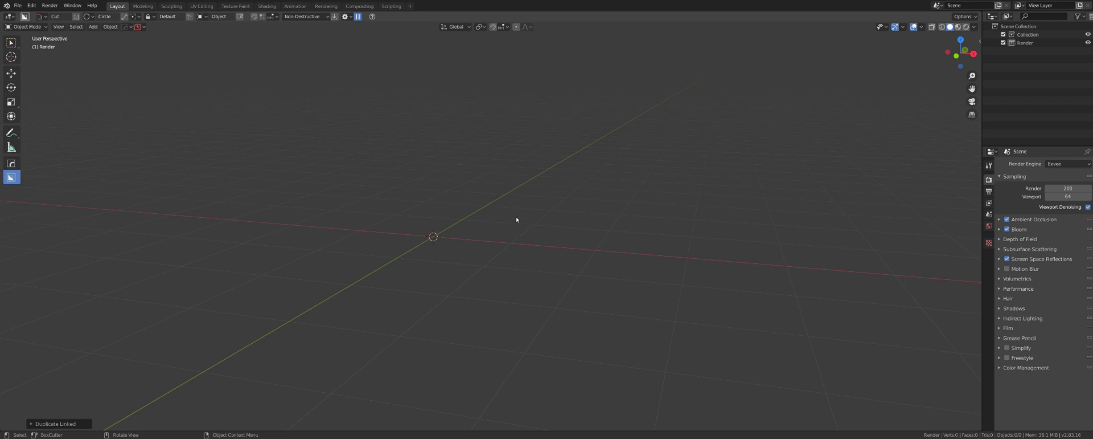
Step: Add a cube mesh to the empty scene from the Shift+A add menu
key(shift+a)
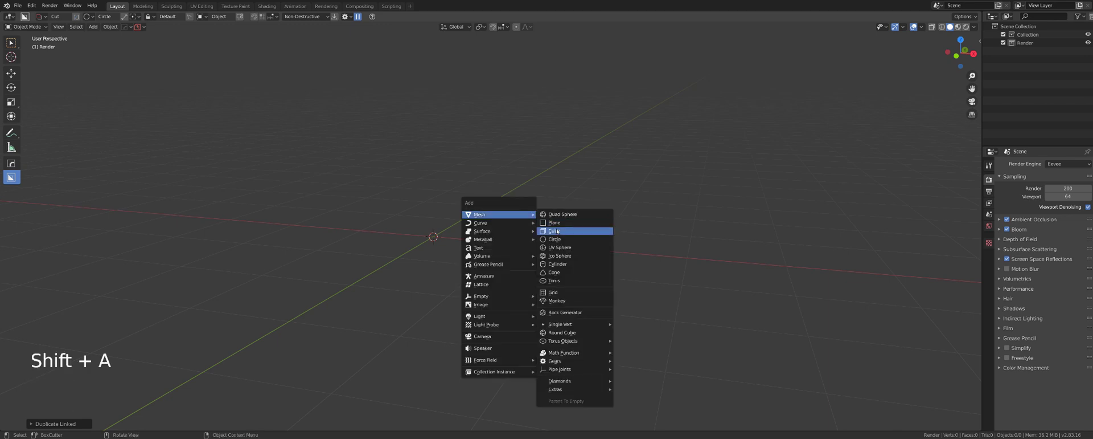
middle_click(516, 217)
scroll(down, 3)
middle_click(539, 204)
scroll(up, 3)
middle_click(534, 207)
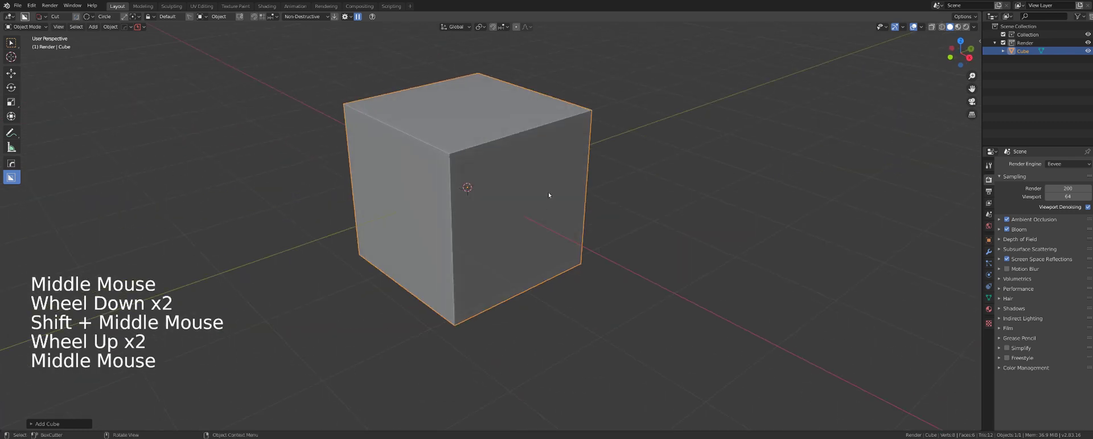
Step: Orbit around the new cube and reactivate the BoxCutter tool on it
middle_click(565, 209)
middle_click(588, 234)
middle_click(613, 195)
scroll(down, 3)
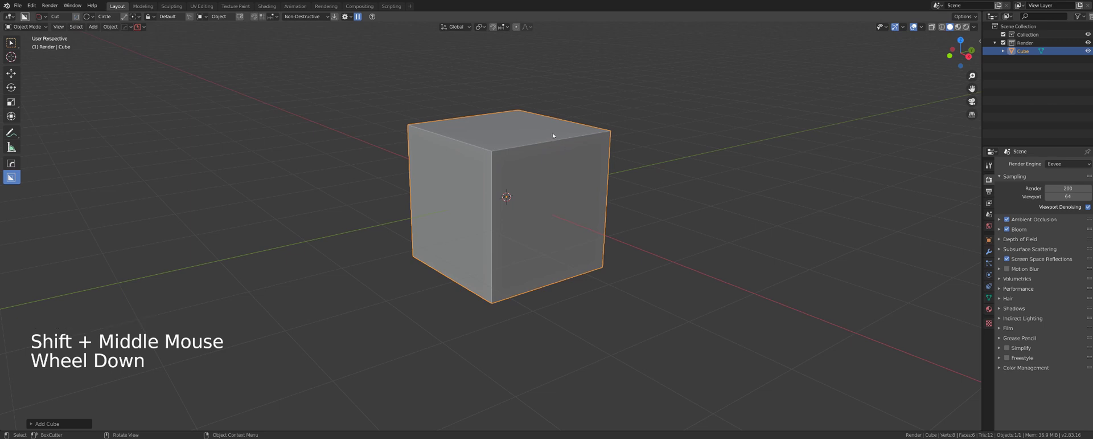
middle_click(552, 132)
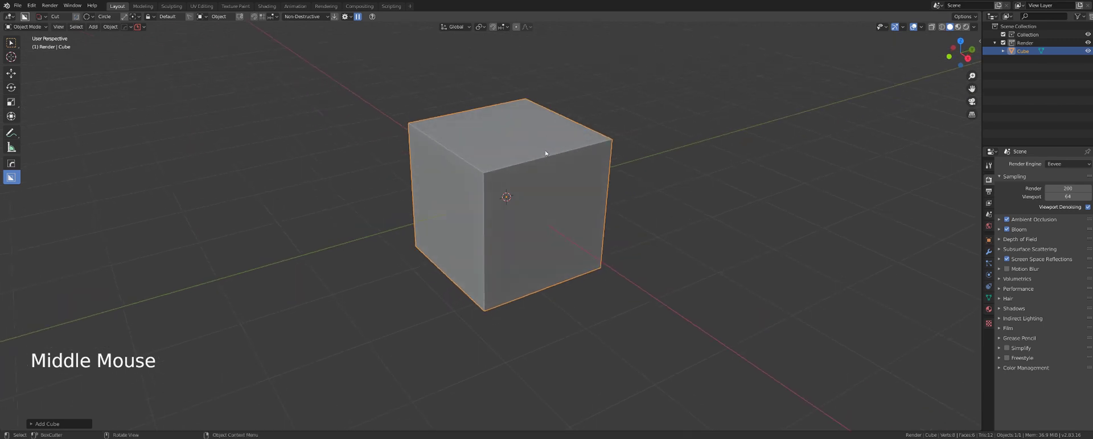
middle_click(529, 152)
scroll(down, 3)
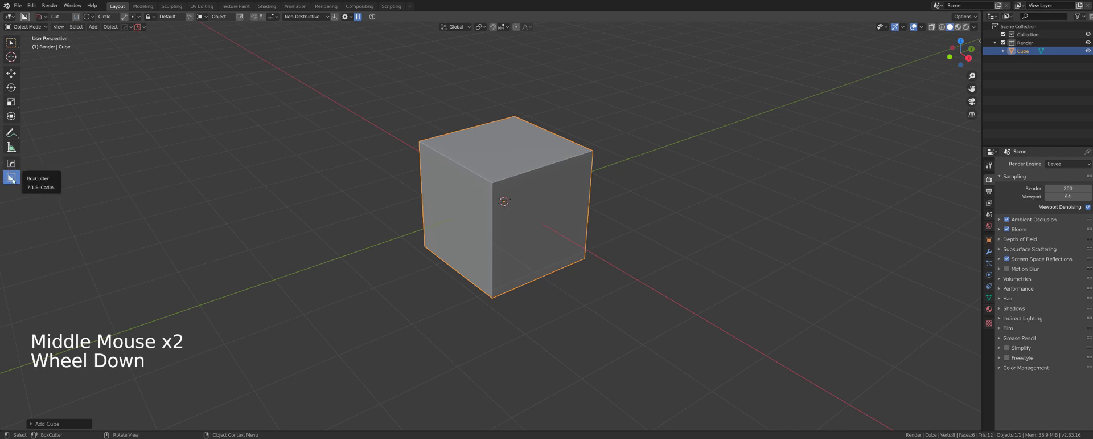
key(alt+w)
key(alt+w)
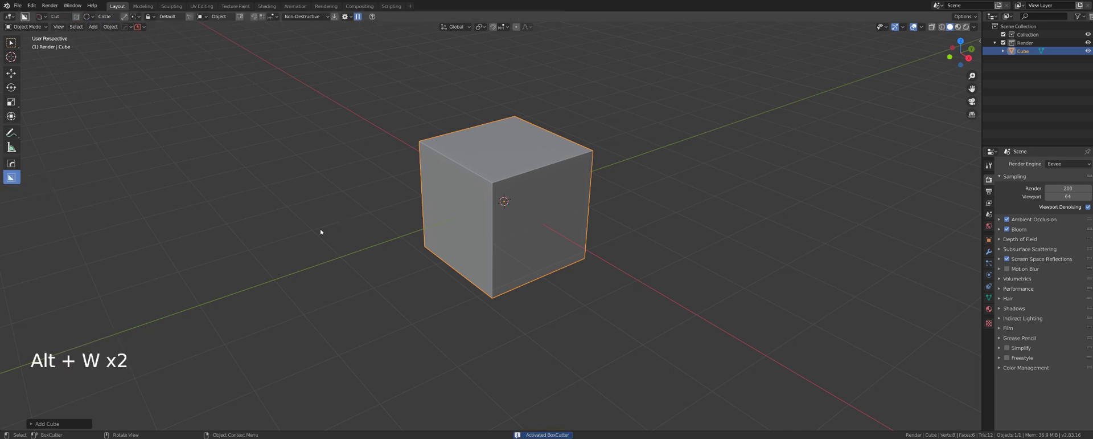
scroll(up, 3)
Step: Cancel the circular cut, then carve a deep box-shaped pocket down through the cube and confirm
middle_click(546, 173)
click(544, 153)
click(690, 159)
click(518, 146)
click(523, 104)
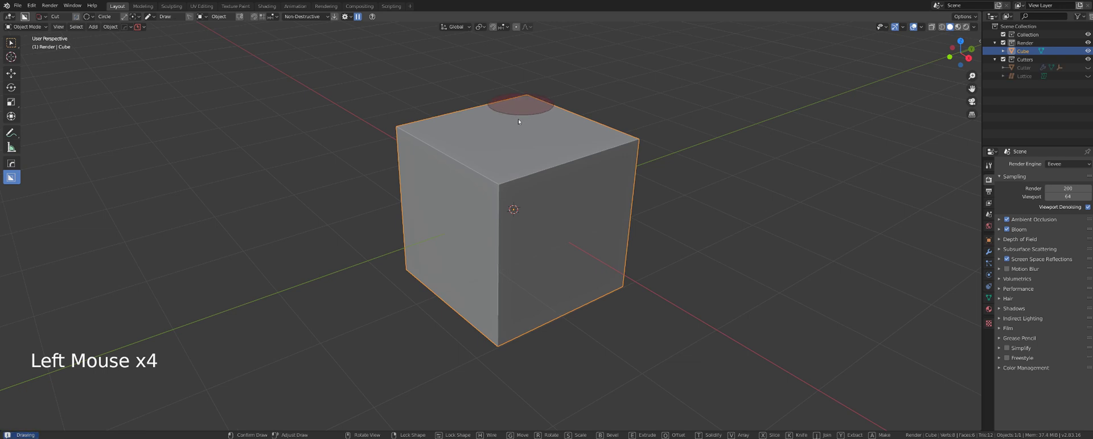
key(d)
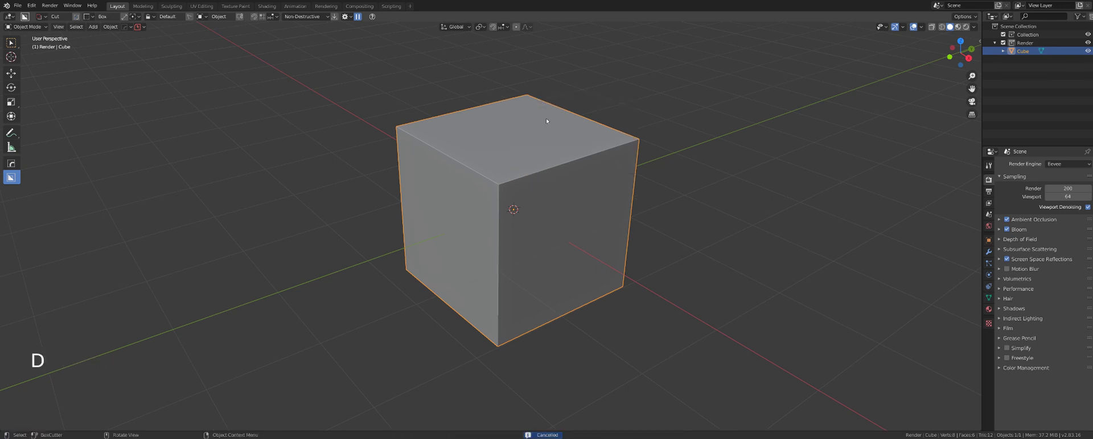
click(526, 102)
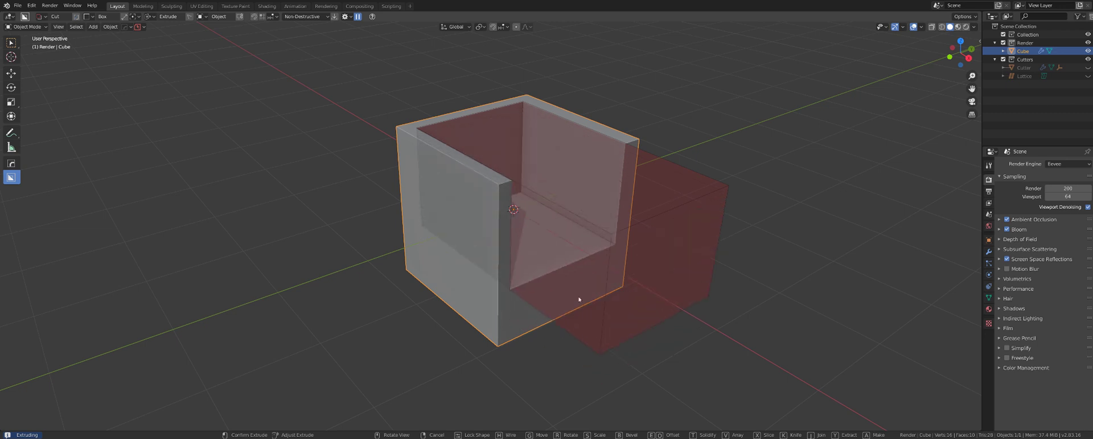
middle_click(680, 282)
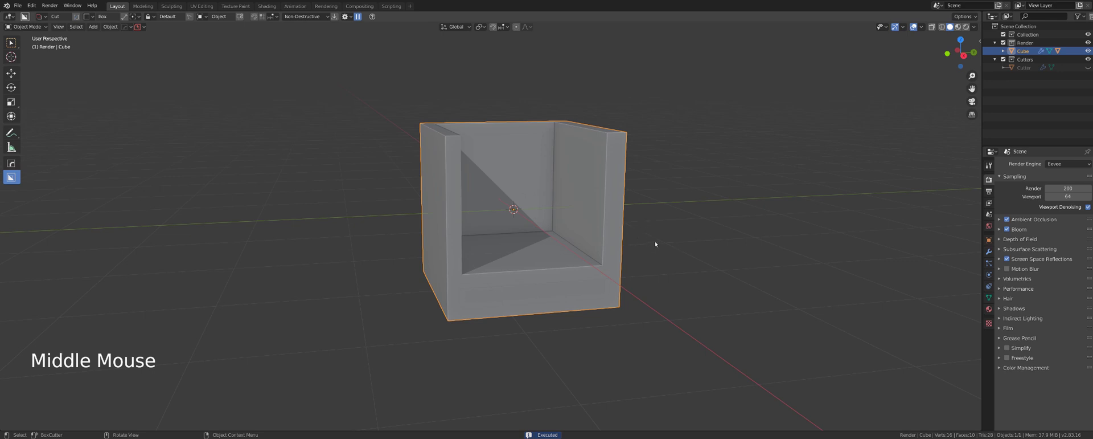
Step: Inspect the cut cube's mesh in Edit Mode and return to Object Mode
middle_click(645, 204)
middle_click(608, 184)
key(Tab)
middle_click(553, 190)
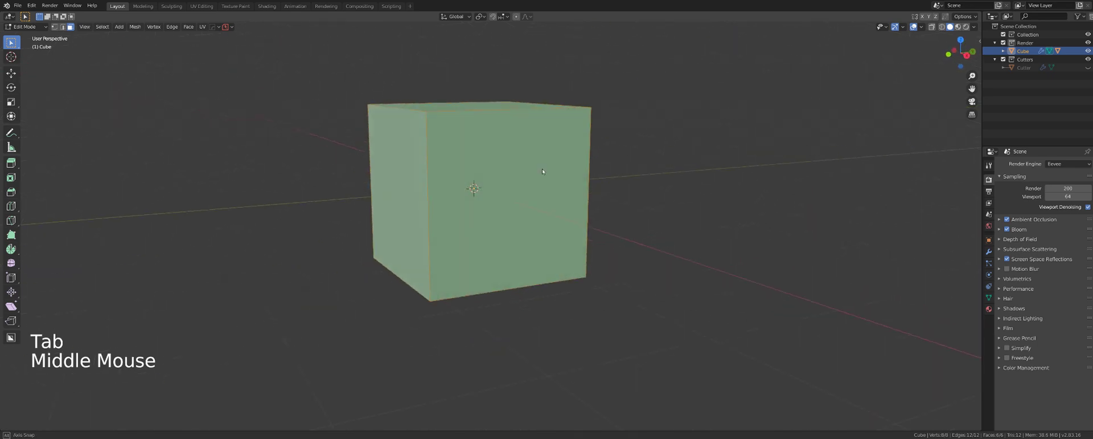
key(Tab)
Step: Check the Boolean in the HOps modifier helper, undo the earlier cut and reframe the cube for a new box cut
key(ctrl+`)
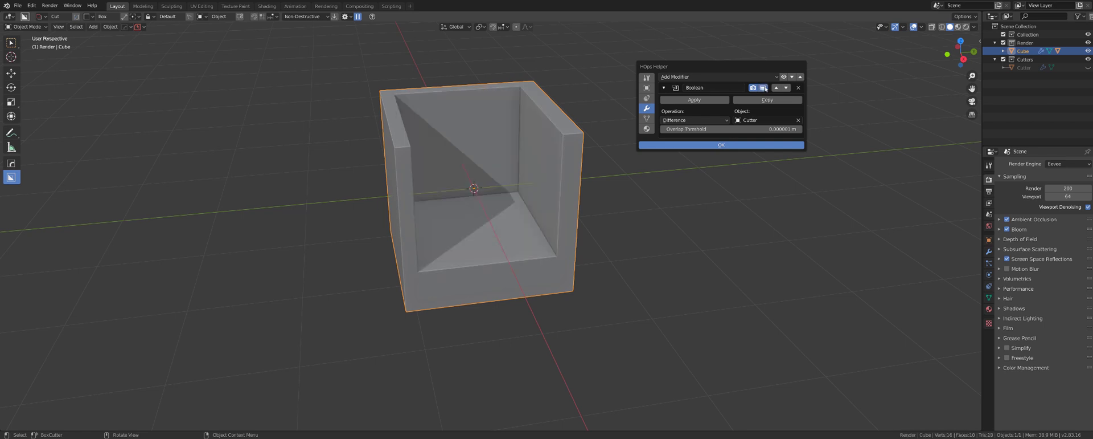
key(ctrl+z)
key(ctrl+z)
middle_click(576, 150)
scroll(down, 3)
middle_click(588, 176)
middle_click(588, 173)
scroll(up, 3)
middle_click(564, 181)
middle_click(548, 168)
Step: Draw a second box cut on the lower block's front face, scale it up (S) and confirm
click(499, 96)
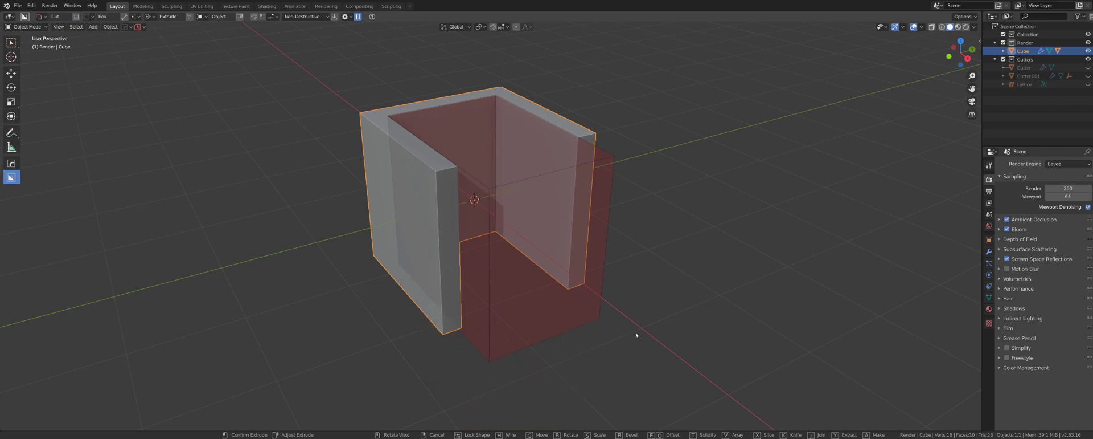
middle_click(599, 293)
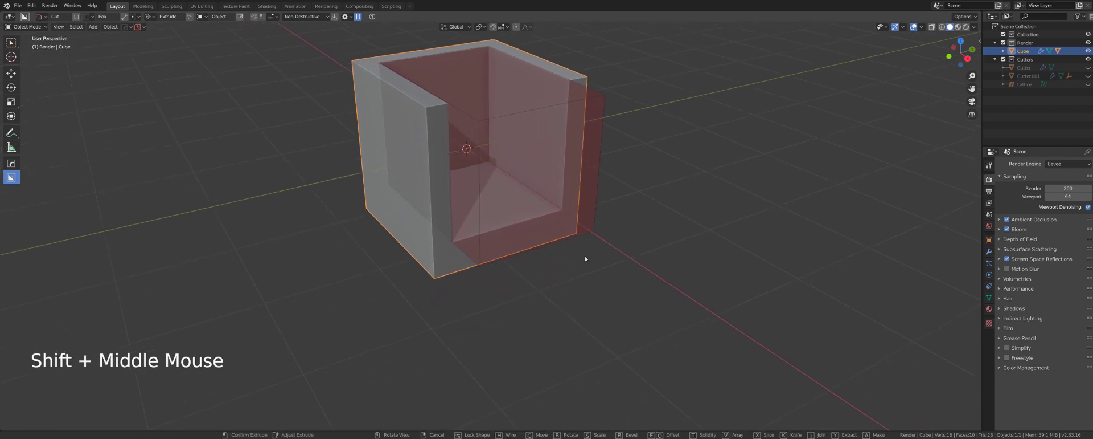
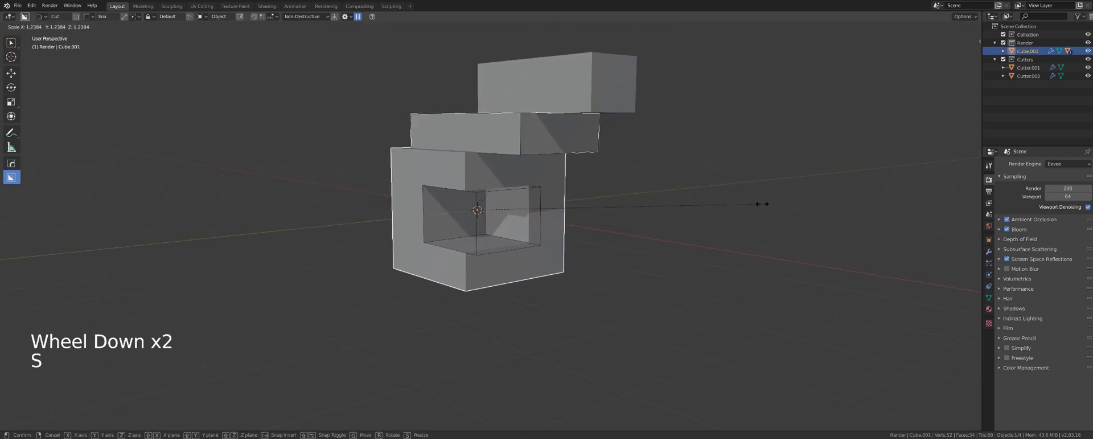
scroll(up, 3)
click(505, 177)
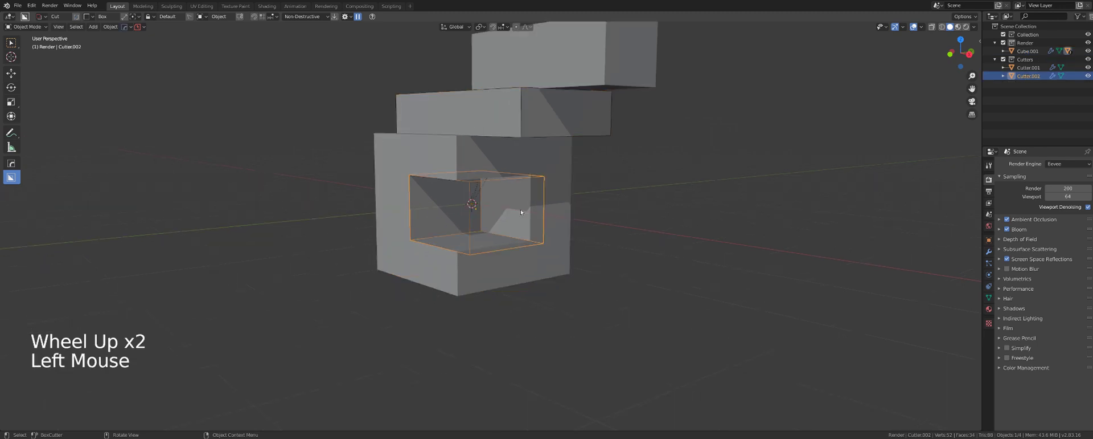
Step: Move Cutter002 (G) so its cut opens through the lower block and confirm the position
key(g)
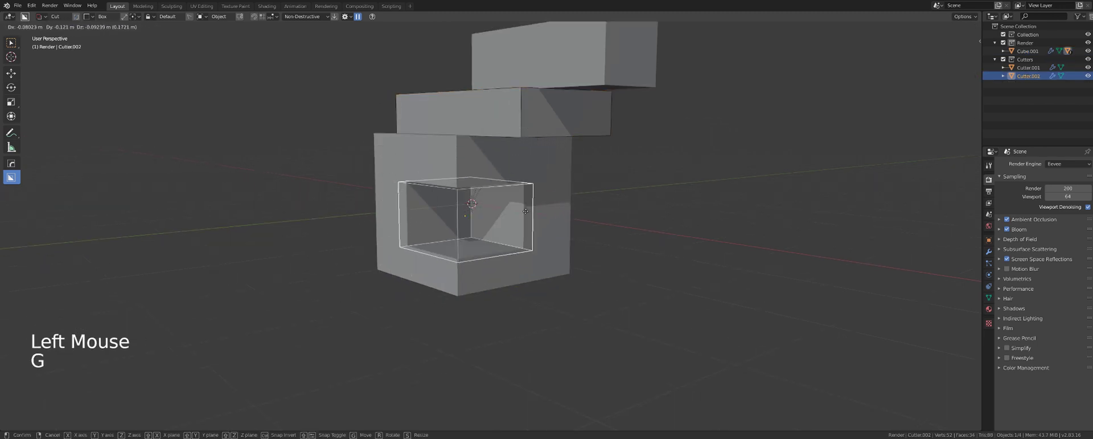
middle_click(517, 216)
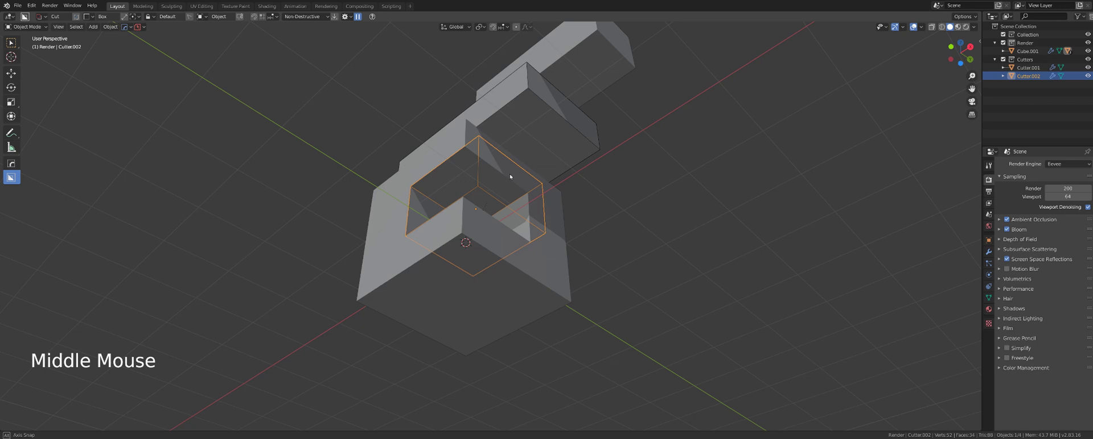
scroll(down, 3)
middle_click(536, 231)
scroll(up, 3)
middle_click(535, 227)
middle_click(570, 217)
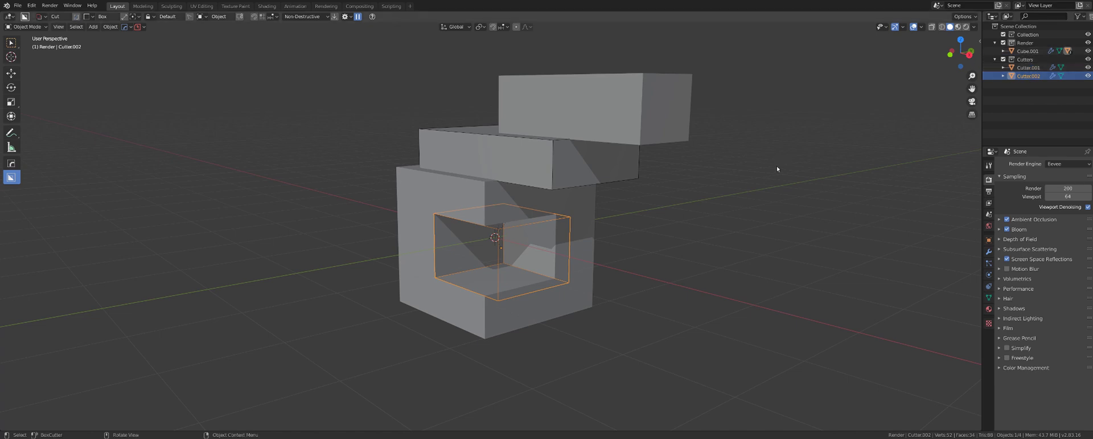
middle_click(632, 204)
middle_click(579, 191)
click(598, 194)
Step: Hide the cutter (H) to show the clean rectangular opening and review it from around the block
click(491, 189)
key(h)
scroll(down, 3)
middle_click(611, 201)
middle_click(612, 210)
scroll(up, 3)
middle_click(583, 220)
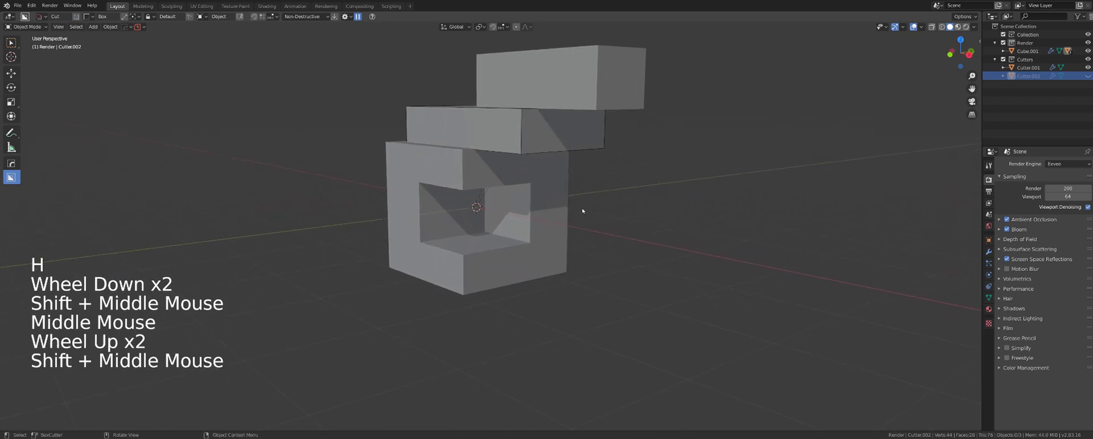
Step: Toggle the BoxCutter tool and Hard Ops Q menu while reframing the carved block
key(alt+w)
key(alt+w)
scroll(up, 3)
middle_click(616, 204)
scroll(down, 3)
key(q)
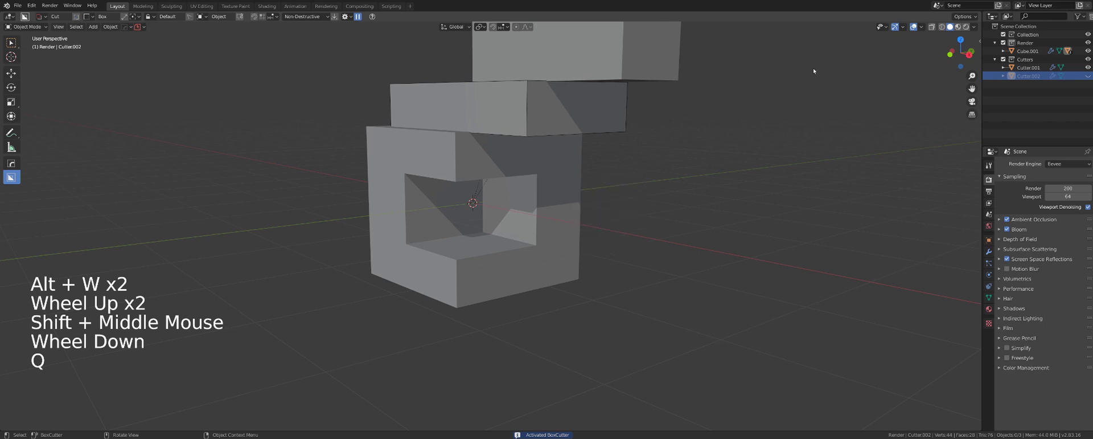
key(alt+w)
middle_click(594, 204)
scroll(up, 3)
Step: Select Cube.001 and use Hard Ops Mod Scroll/Toggle to show Cutter.002 inside the front pocket
click(583, 205)
scroll(down, 3)
key(alt+w)
scroll(up, 3)
key(q)
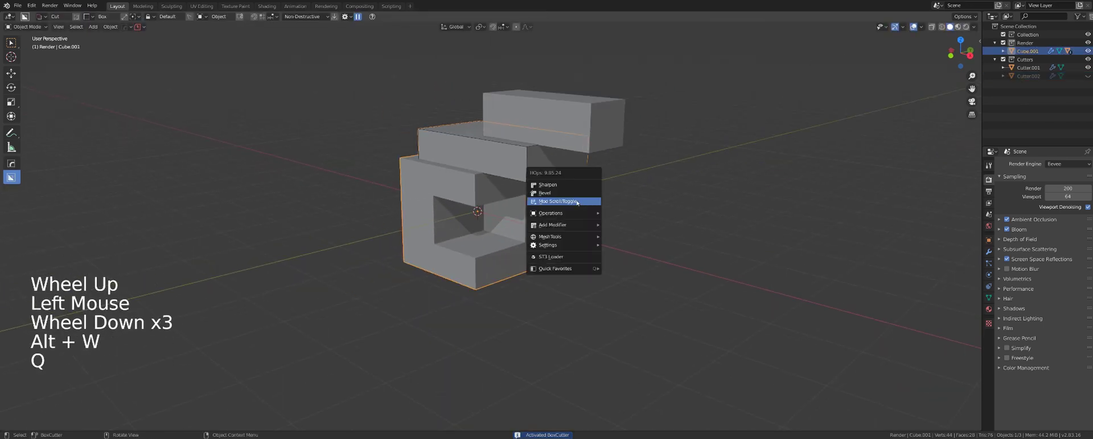
scroll(up, 3)
key(q)
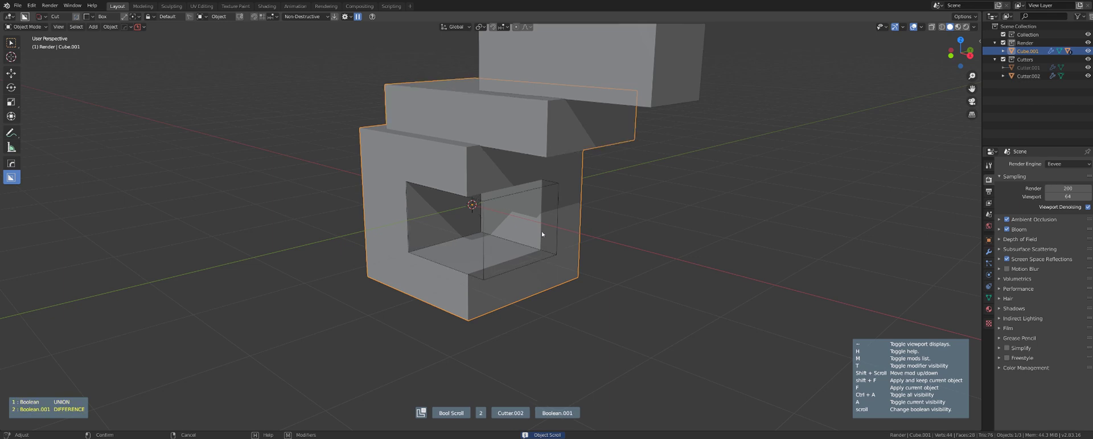
Step: Move Cutter.002 (G) further inside the front opening
scroll(down, 3)
scroll(up, 3)
key(g)
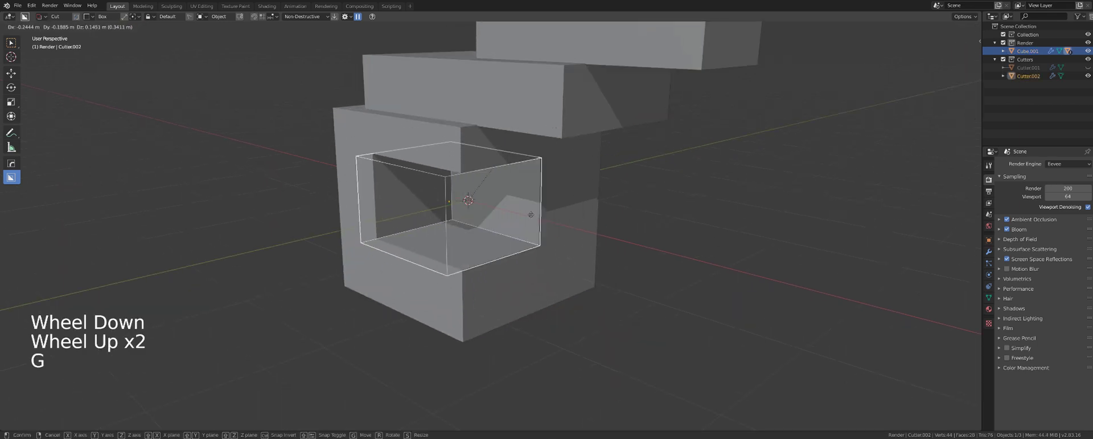
scroll(down, 3)
middle_click(579, 231)
Step: Adjust a face of the cutter in Edit Mode (Ctrl+B) and return to Object Mode to review
key(Tab)
click(489, 222)
click(440, 221)
key(ctrl+b)
middle_click(488, 227)
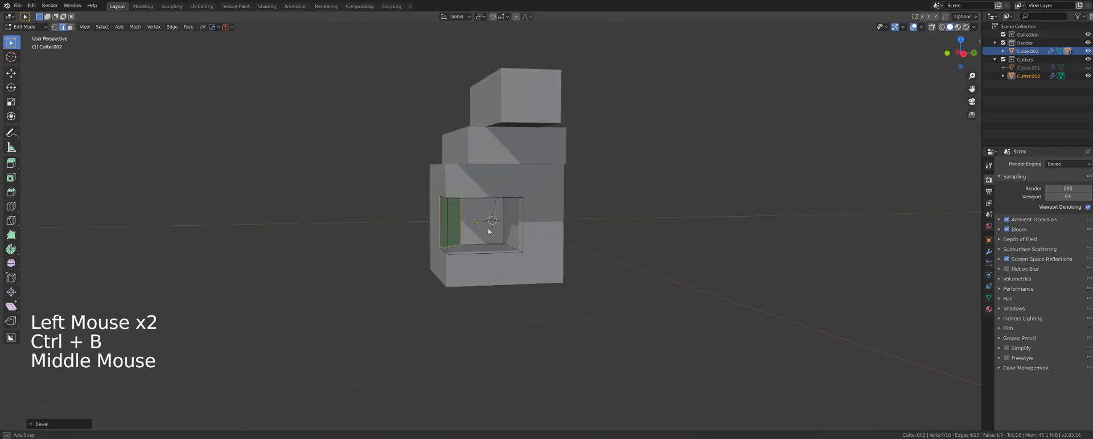
key(Tab)
middle_click(551, 197)
middle_click(577, 222)
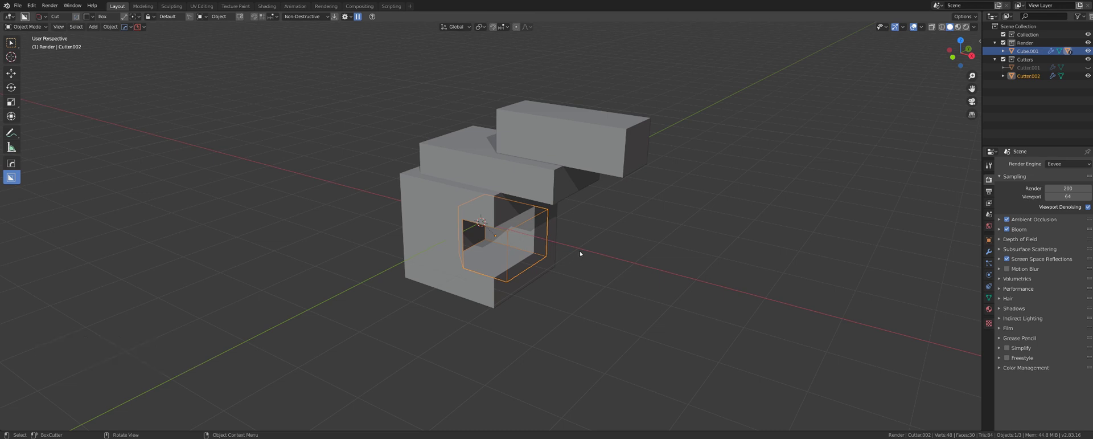
Step: Delete every object in the scene and add a fresh cube from Shift+A > Mesh
key(a)
key(x)
key(shift+a)
middle_click(587, 182)
click(527, 173)
Step: Try a box cut and a circle cut on the new cube, then discard both, leaving it uncut
click(504, 160)
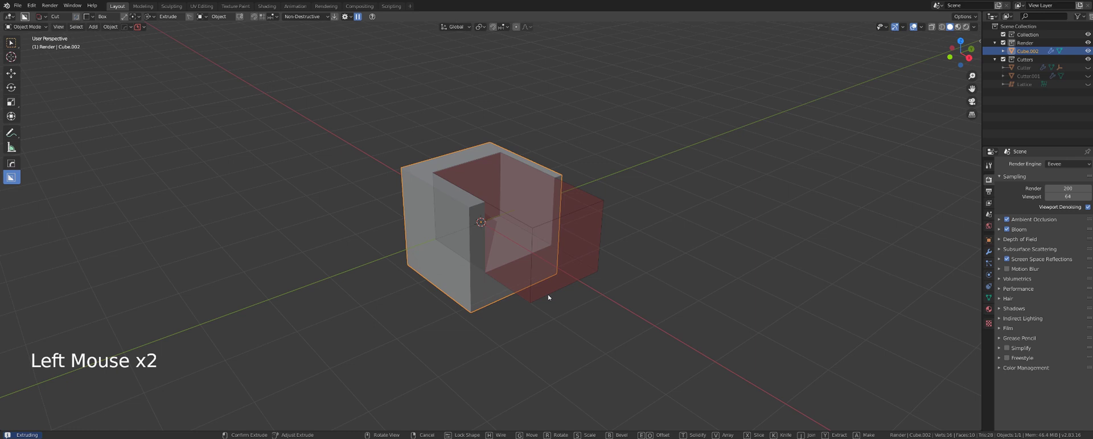
key(d)
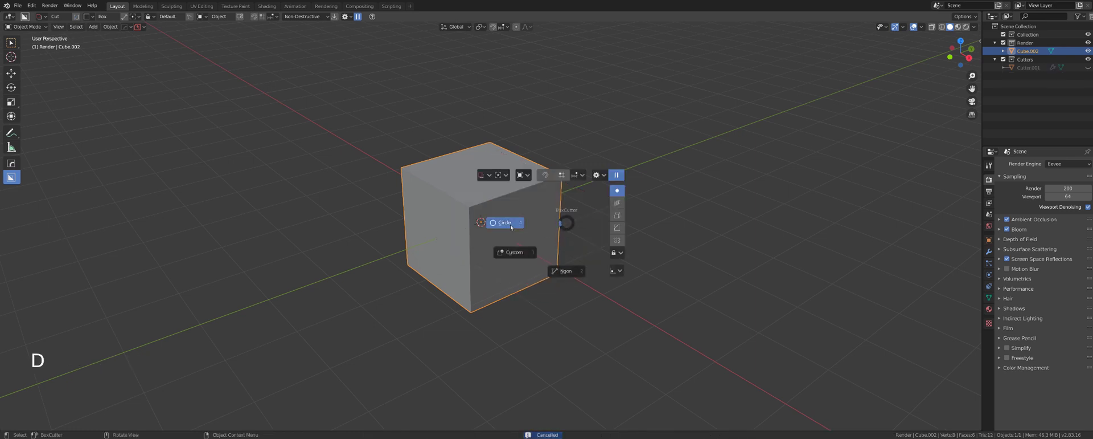
click(488, 170)
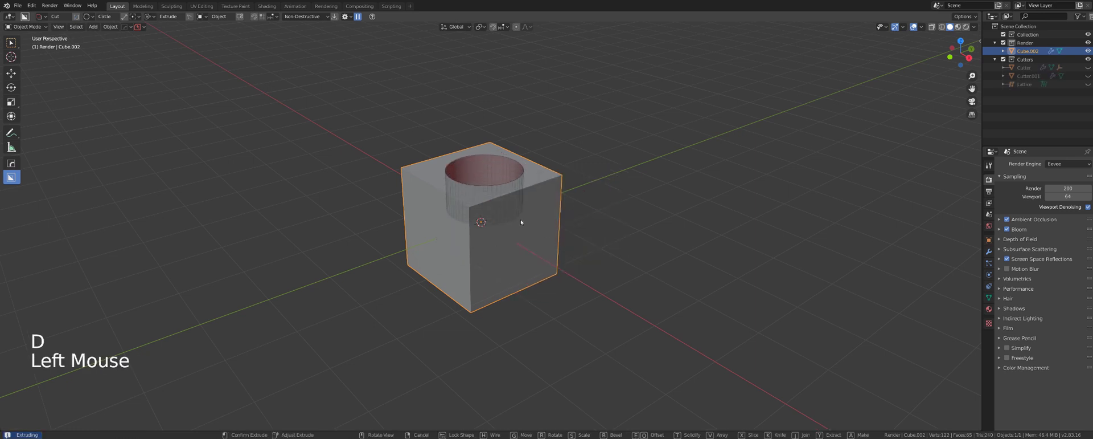
key(d)
middle_click(520, 182)
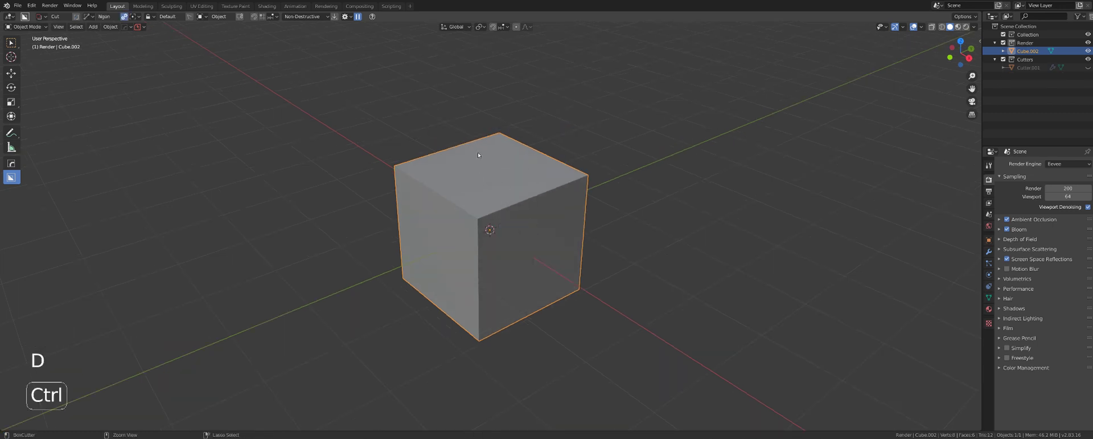
Step: Draw a first trial n-gon cut on the cube's front and inspect it from several angles
click(481, 153)
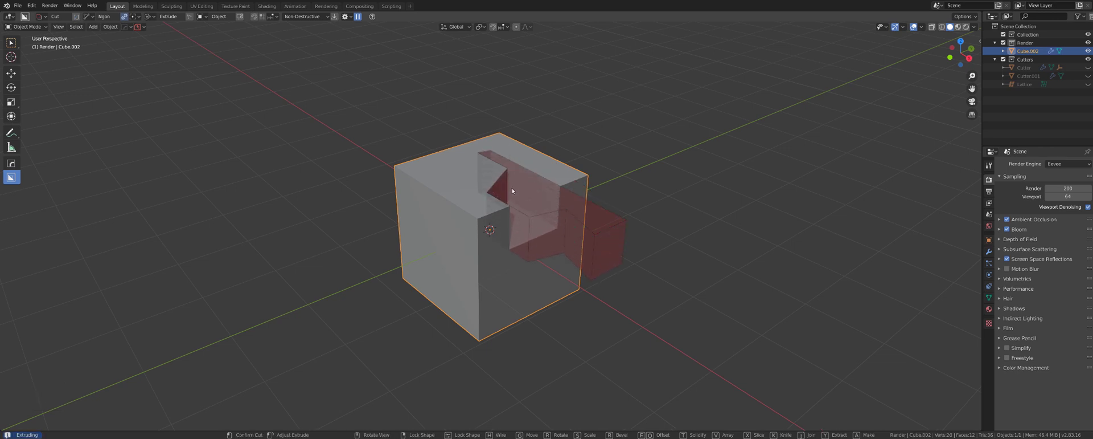
middle_click(526, 184)
scroll(up, 3)
middle_click(526, 168)
scroll(down, 3)
middle_click(533, 209)
click(466, 227)
middle_click(499, 218)
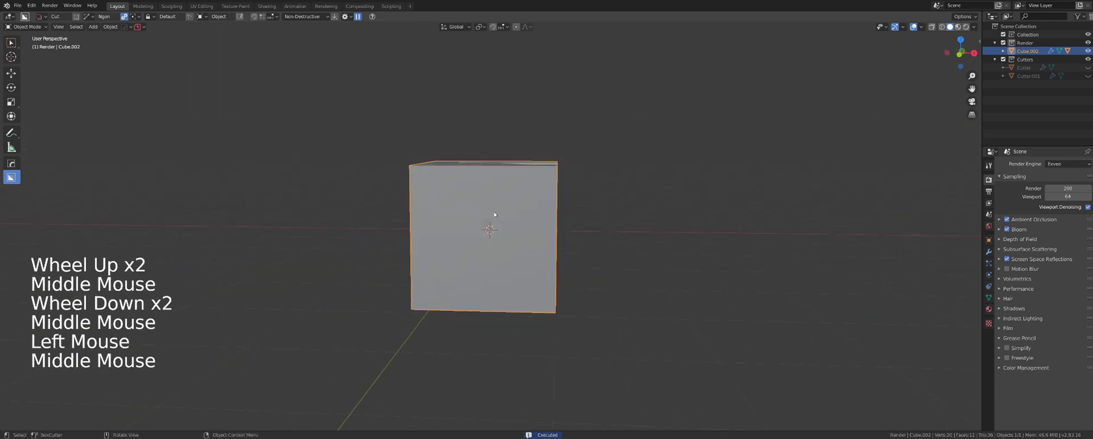
Step: Start another freeform cut on the front, undo it and cancel the cut in progress with right-click
click(421, 194)
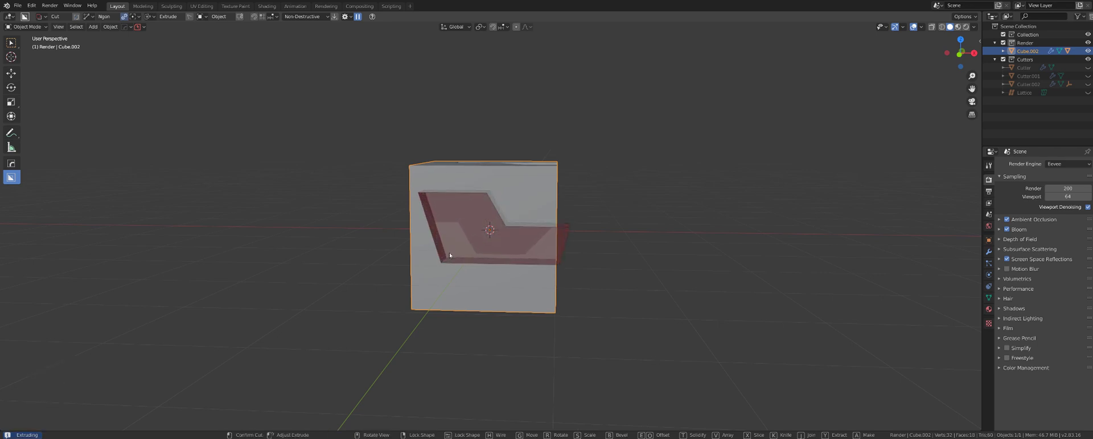
middle_click(463, 226)
middle_click(456, 199)
key(ctrl+z)
click(625, 179)
right_click(625, 179)
scroll(down, 3)
middle_click(595, 181)
scroll(up, 3)
middle_click(515, 191)
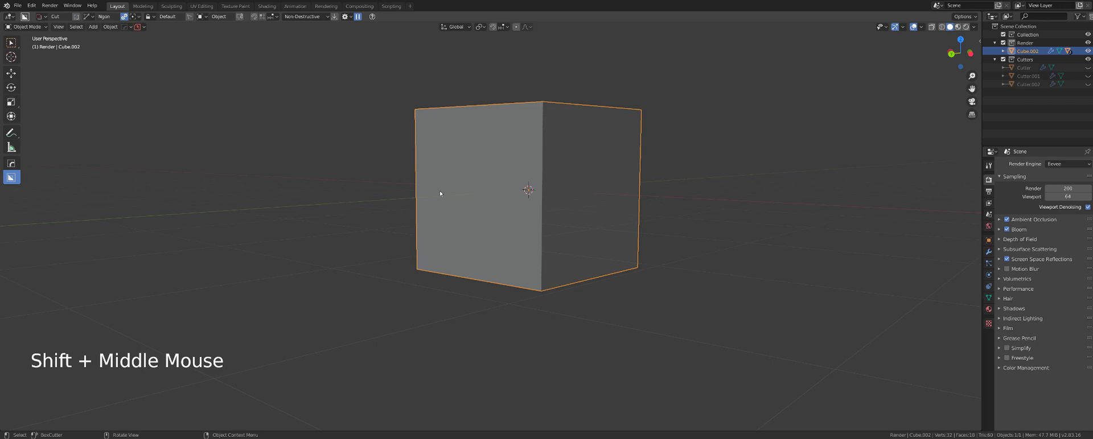
Step: Draw another n-gon cut across the cube, toggling Tab to adjust it while orbiting
click(432, 181)
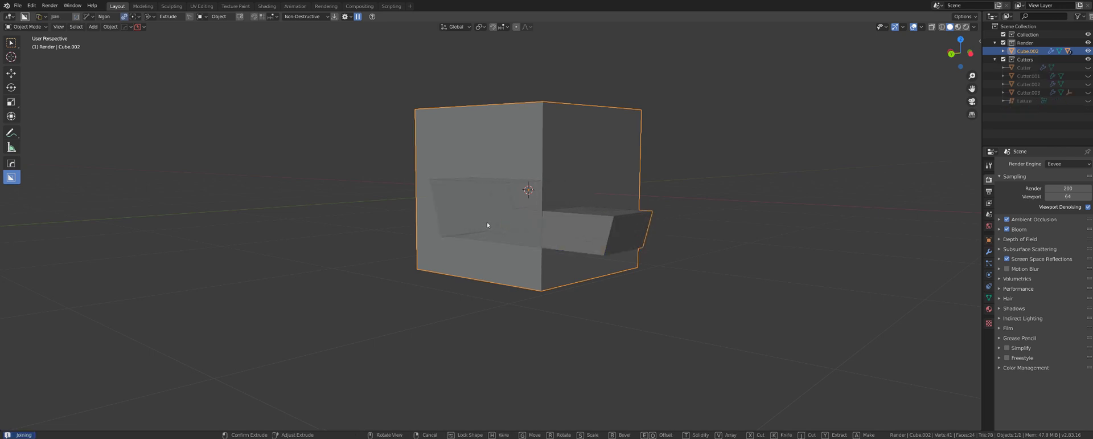
middle_click(582, 241)
key(Tab)
middle_click(575, 241)
key(Tab)
middle_click(497, 176)
scroll(up, 3)
scroll(down, 3)
middle_click(560, 221)
key(Tab)
Step: Delete the notched cube and bring up the Add menu for a replacement mesh
scroll(down, 3)
key(x)
scroll(down, 3)
scroll(down, 3)
key(shift+a)
middle_click(538, 211)
scroll(up, 3)
middle_click(639, 190)
middle_click(648, 196)
scroll(up, 3)
Step: Add a new plain mesh cube (Cube.005) and set the view on it with BoxCutter active
key(shift+a)
middle_click(576, 184)
click(782, 174)
middle_click(634, 195)
key(shift+v)
right_click(657, 128)
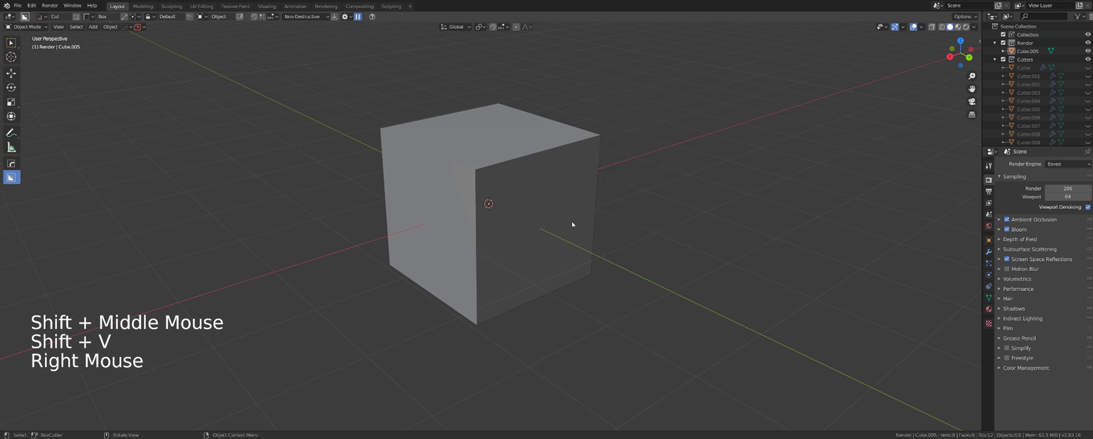
Step: Draw a box cut sloping the cube's top, then a box cut through its side
middle_click(585, 208)
click(542, 148)
middle_click(653, 184)
middle_click(655, 185)
middle_click(641, 185)
click(481, 99)
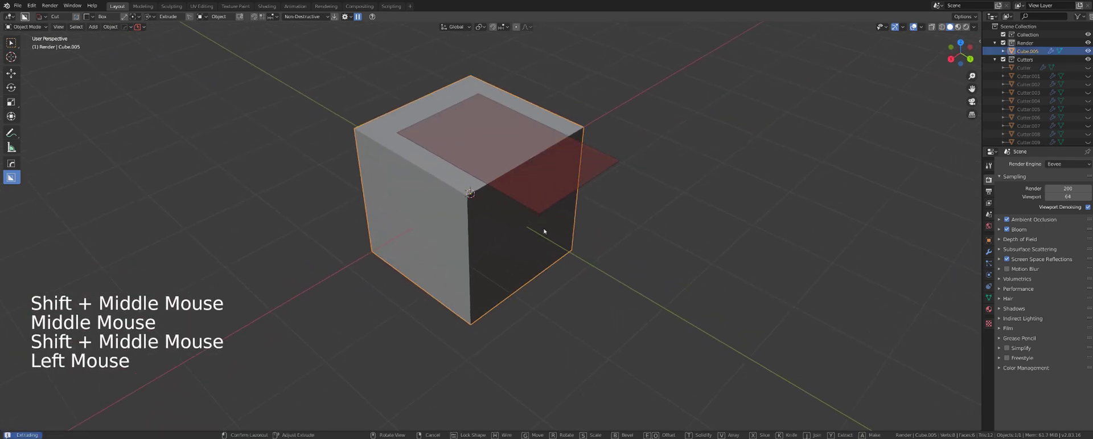
click(381, 176)
click(558, 178)
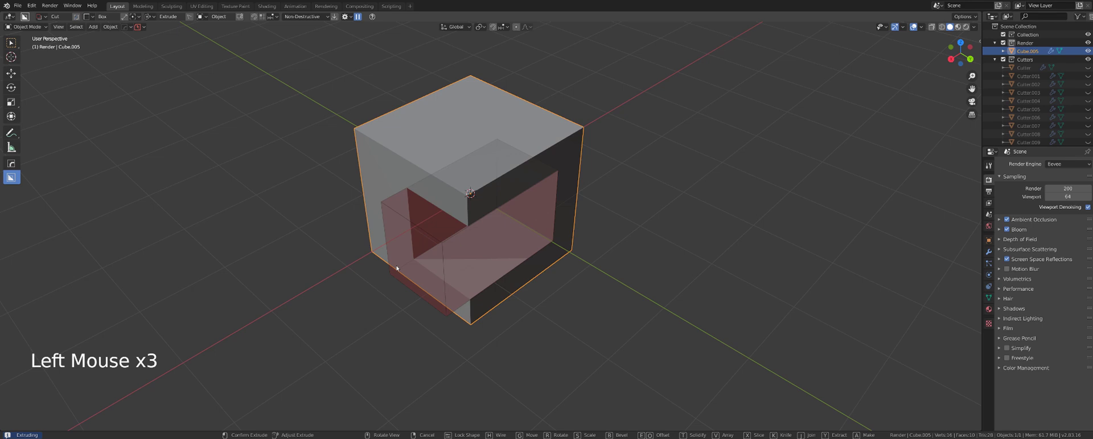
Step: Cancel a misplaced box cut, then carve a notch and a narrow slot into the top face
middle_click(492, 236)
key(Tab)
click(468, 148)
key(g)
key(Tab)
key(Tab)
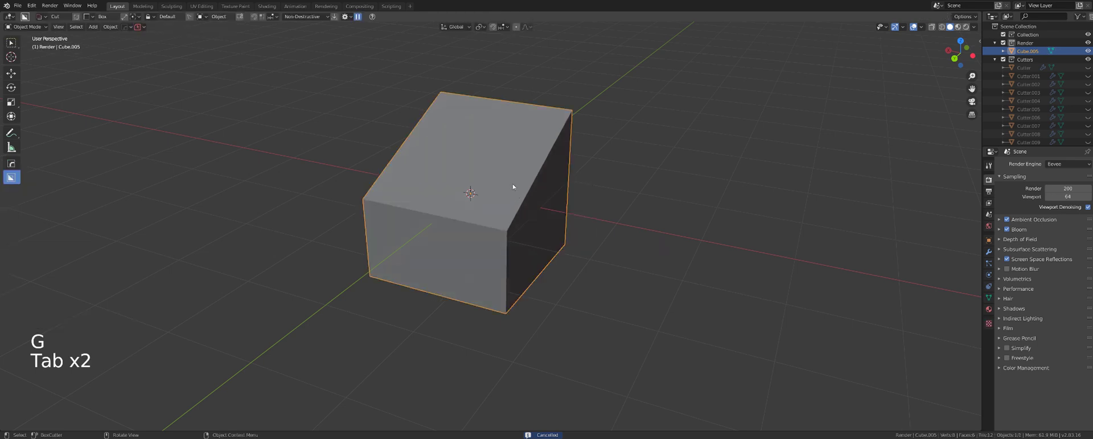
middle_click(500, 182)
click(494, 186)
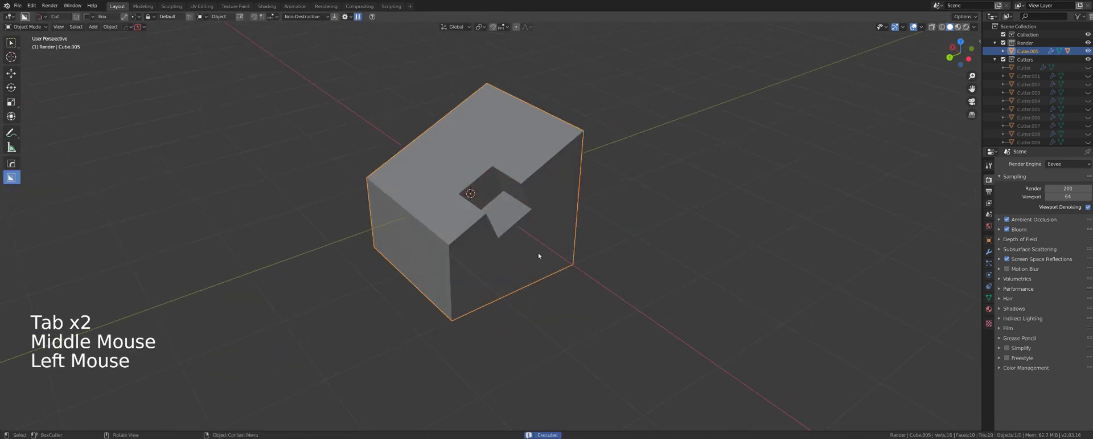
middle_click(529, 227)
click(421, 216)
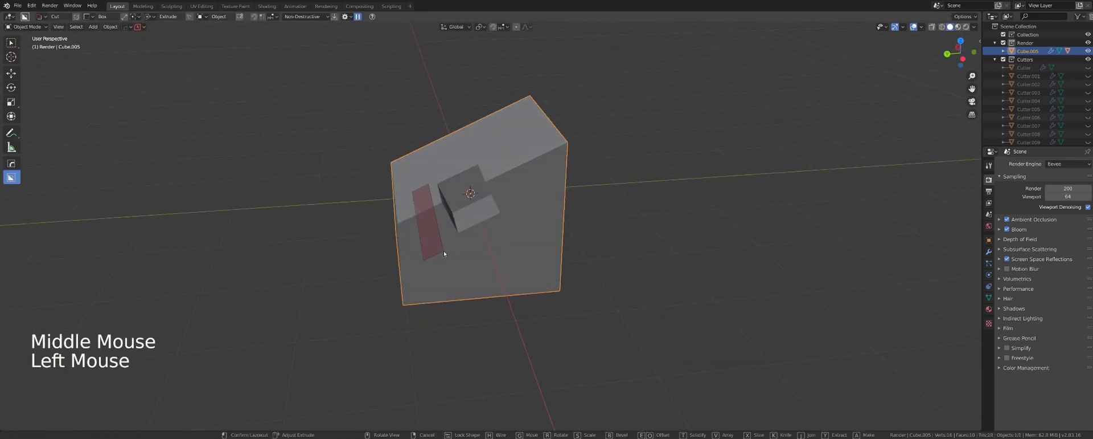
middle_click(500, 254)
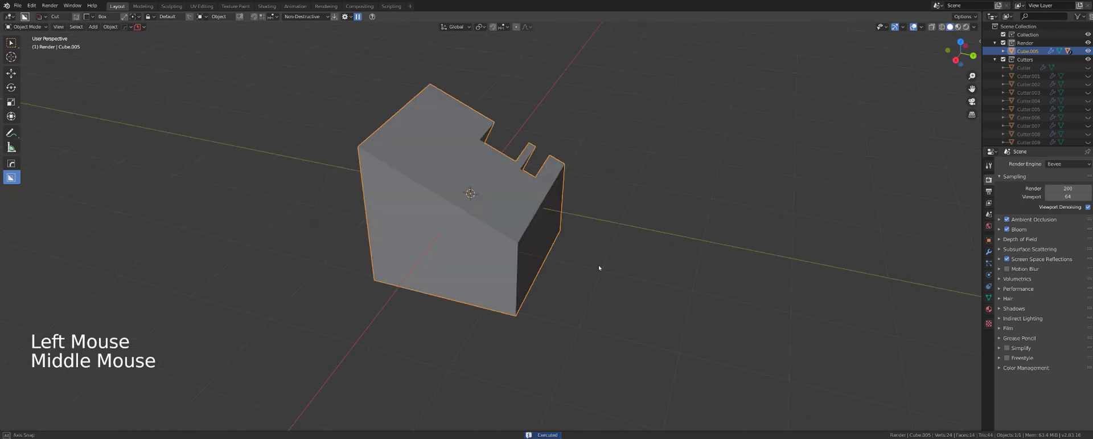
Step: Cut a further notch along the top edge and adjust the cutter's quick options (D)
middle_click(585, 203)
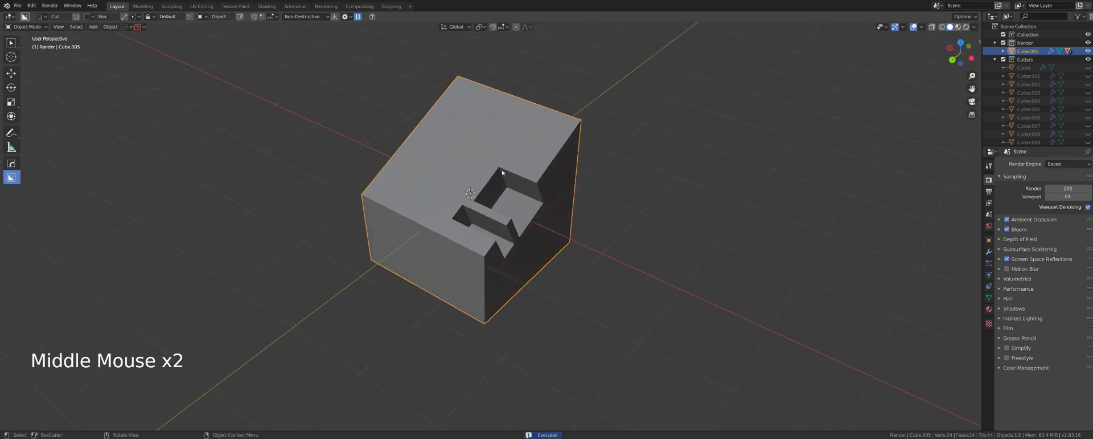
middle_click(492, 189)
click(528, 156)
middle_click(555, 224)
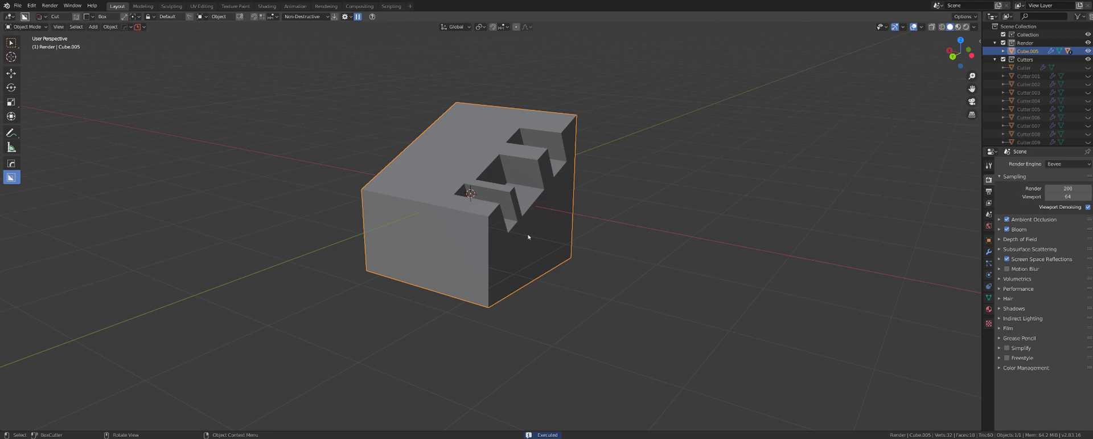
key(d)
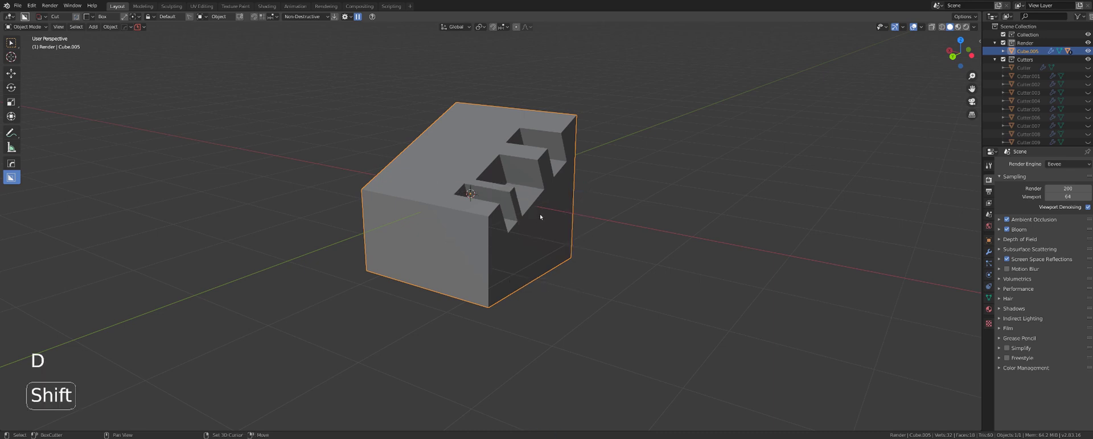
key(shift+v)
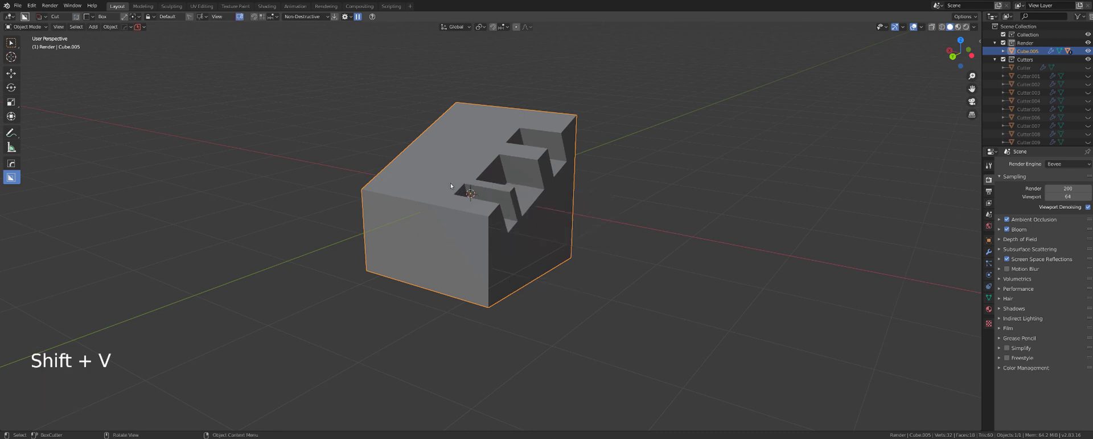
middle_click(510, 188)
key(d)
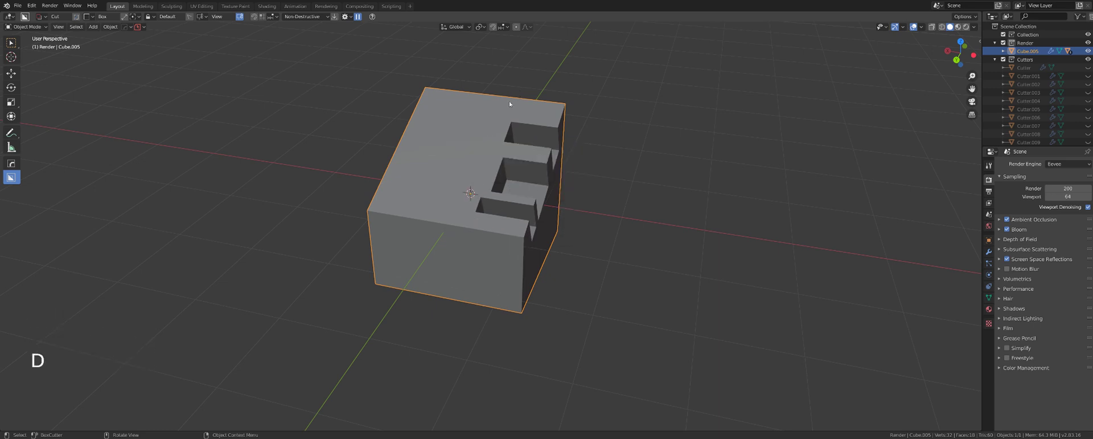
middle_click(495, 164)
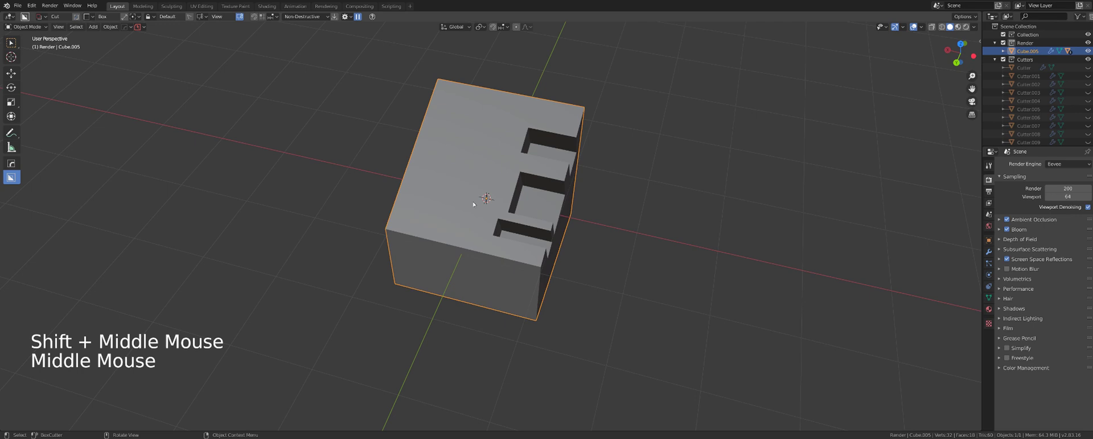
Step: Start a box cut across the block, cancel it as misaligned and change alignment to Object
click(398, 224)
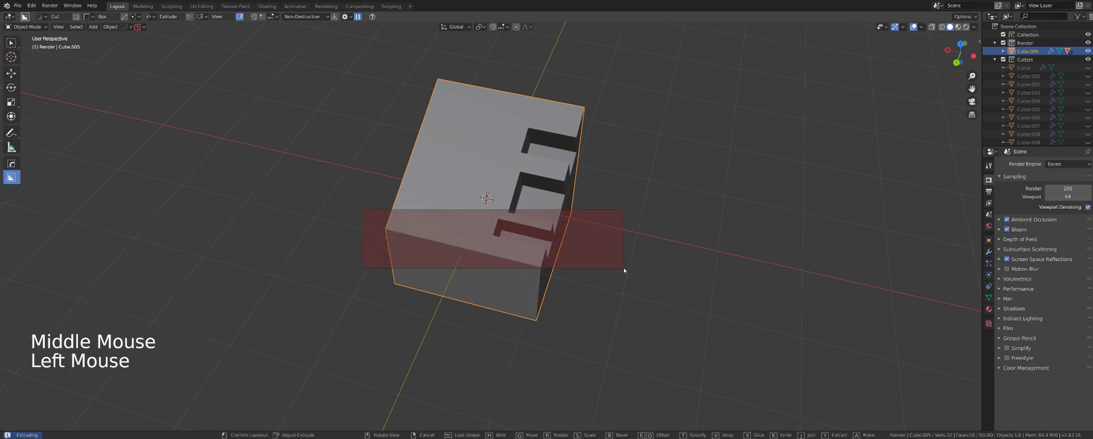
middle_click(618, 263)
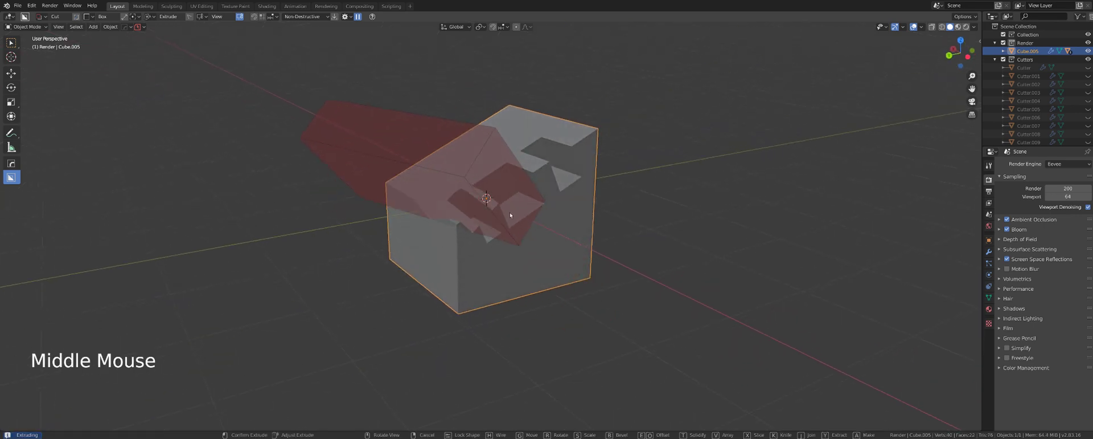
middle_click(507, 195)
key(KP_5)
key(KP_5)
key(KP_5)
key(KP_5)
middle_click(527, 222)
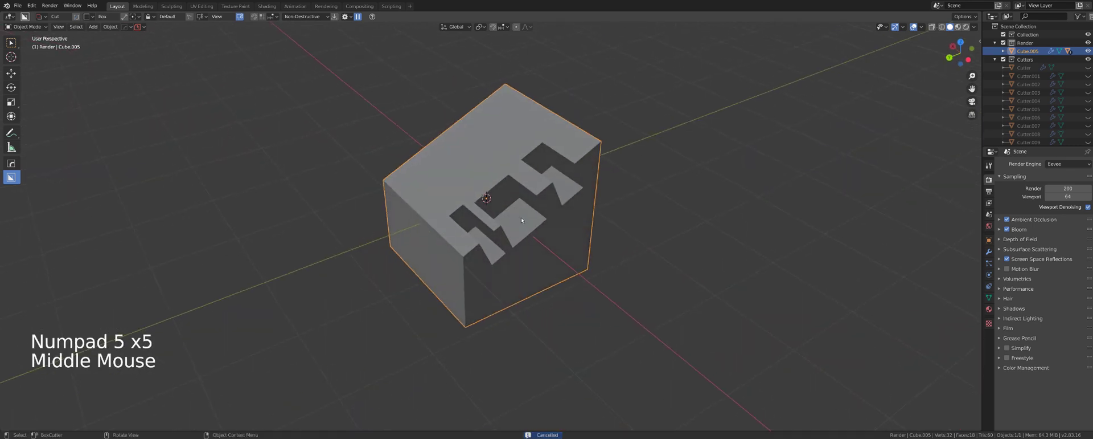
key(d)
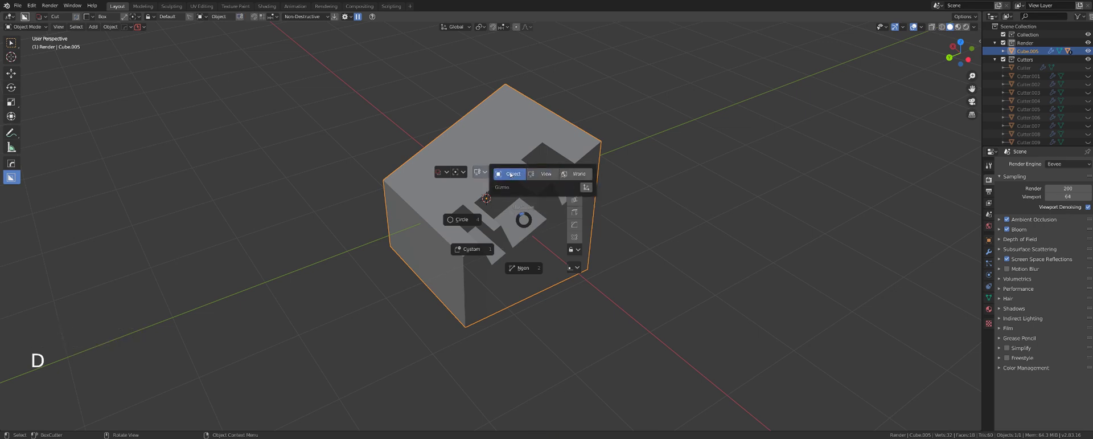
Step: Draw and extrude an angled slot cut into the block's side face
middle_click(500, 155)
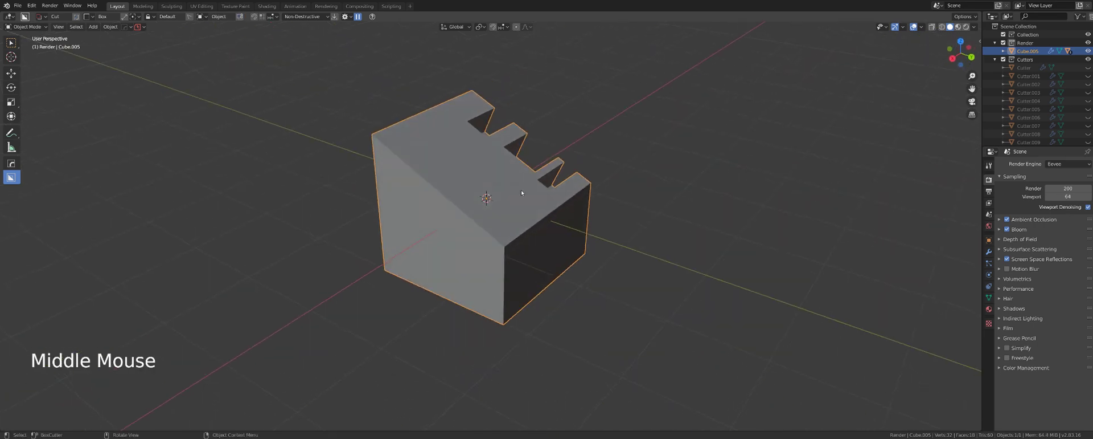
click(497, 206)
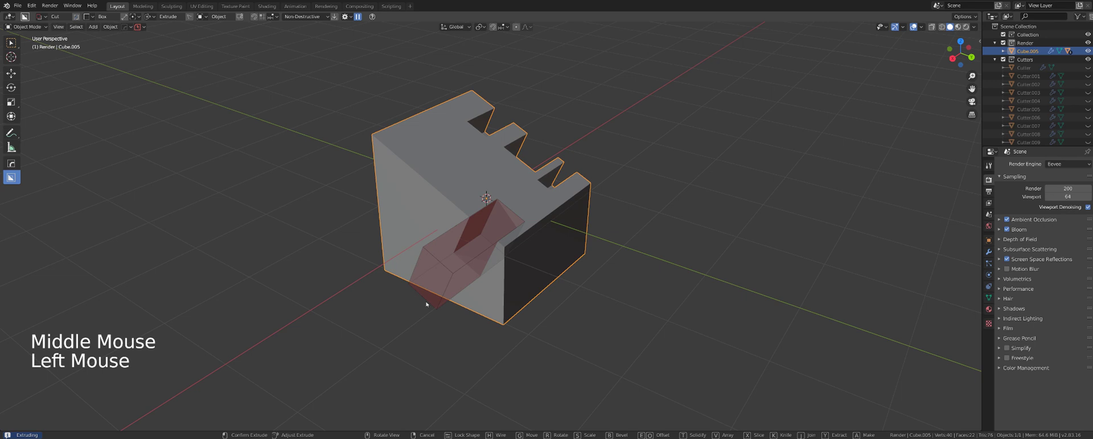
middle_click(559, 252)
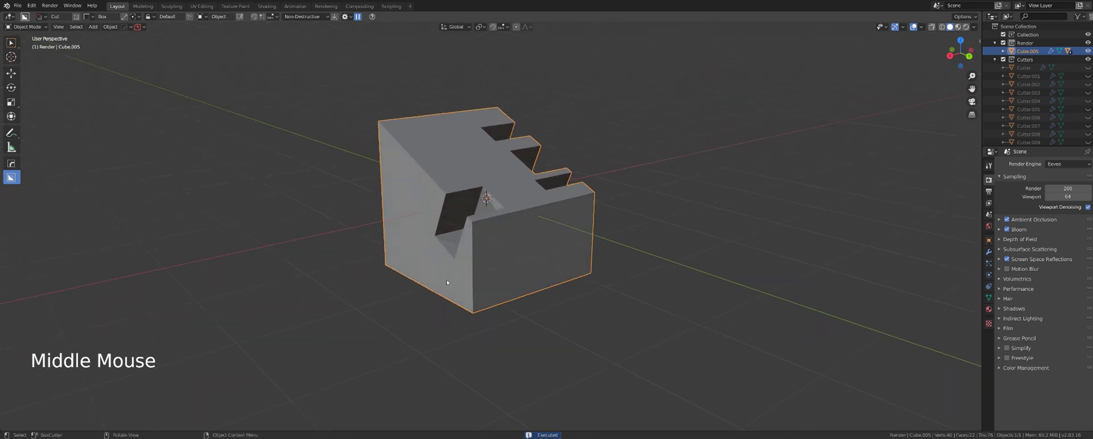
key(`)
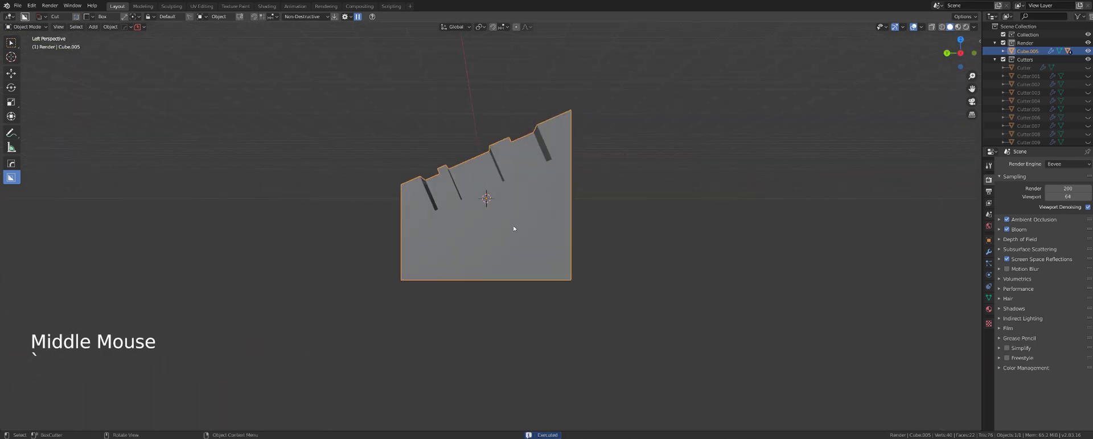
Step: In Left orthographic view, draw a box cut across the lower part and extrude it through the block
key(KP_5)
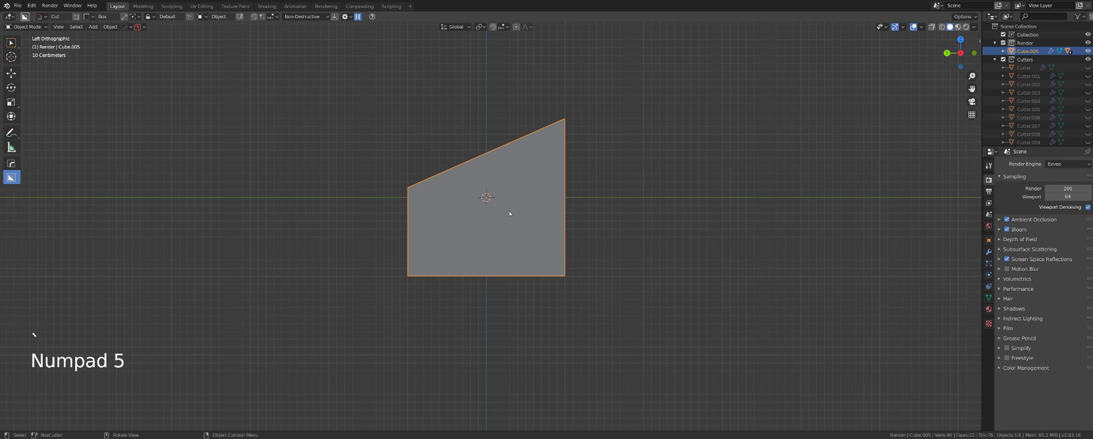
scroll(up, 3)
click(323, 211)
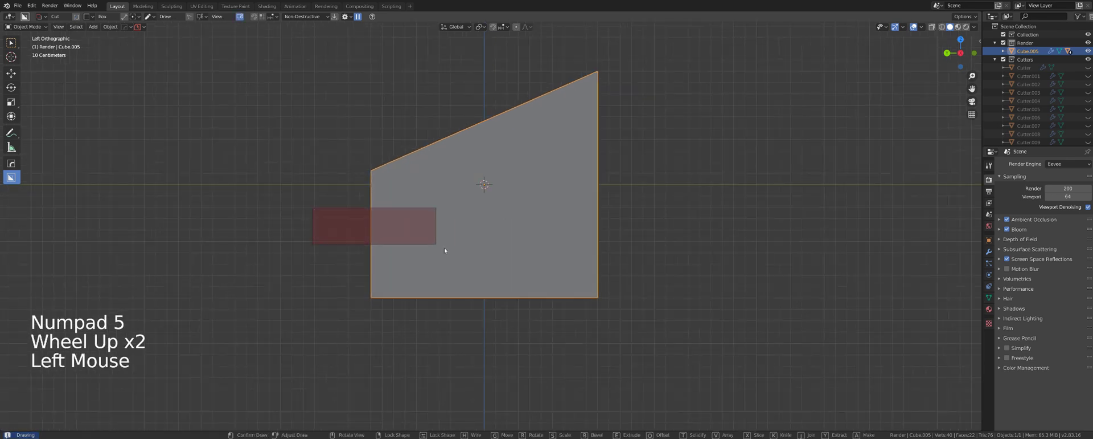
middle_click(500, 259)
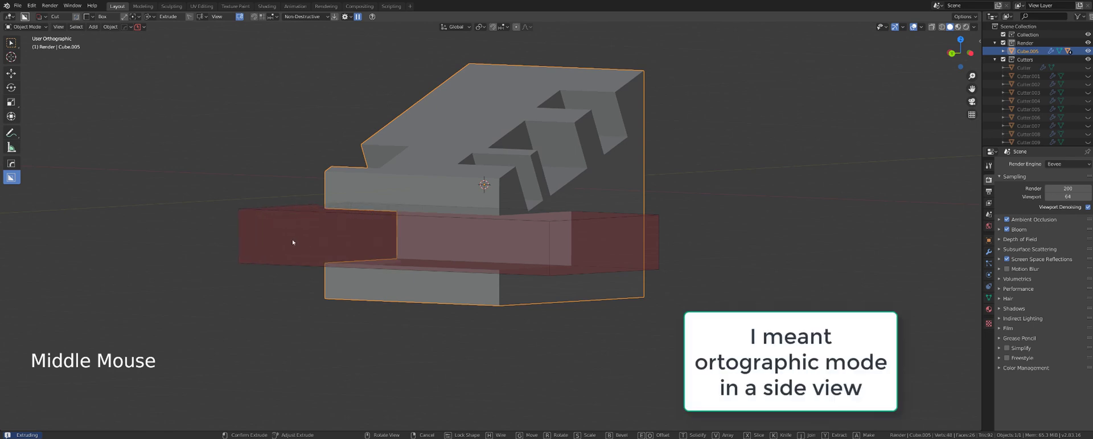
middle_click(485, 223)
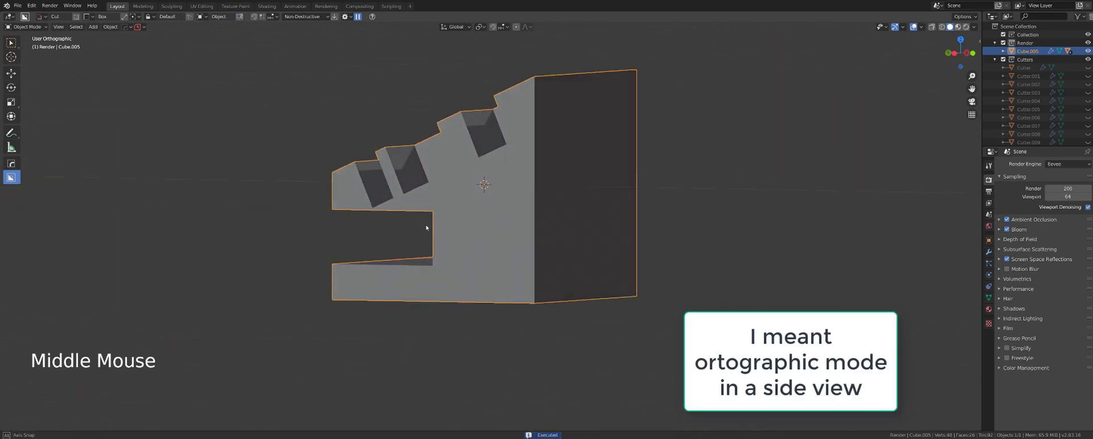
Step: Return to orthographic, confirm the horizontal slot and inspect the tunnel from around the block
key(KP_5)
scroll(up, 3)
click(475, 216)
scroll(down, 3)
middle_click(620, 260)
scroll(down, 3)
middle_click(509, 193)
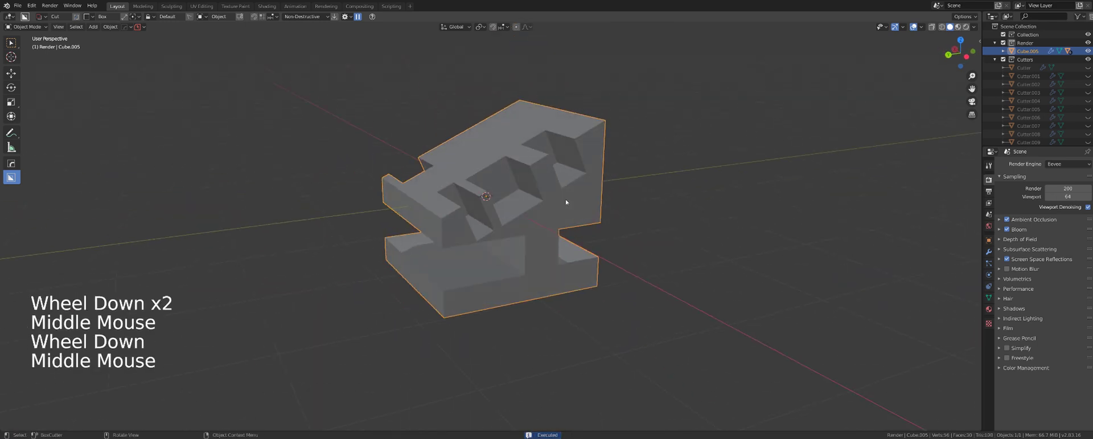
scroll(up, 3)
Step: Orbit and zoom around the carved block to inspect all its cuts before replacing it
middle_click(582, 198)
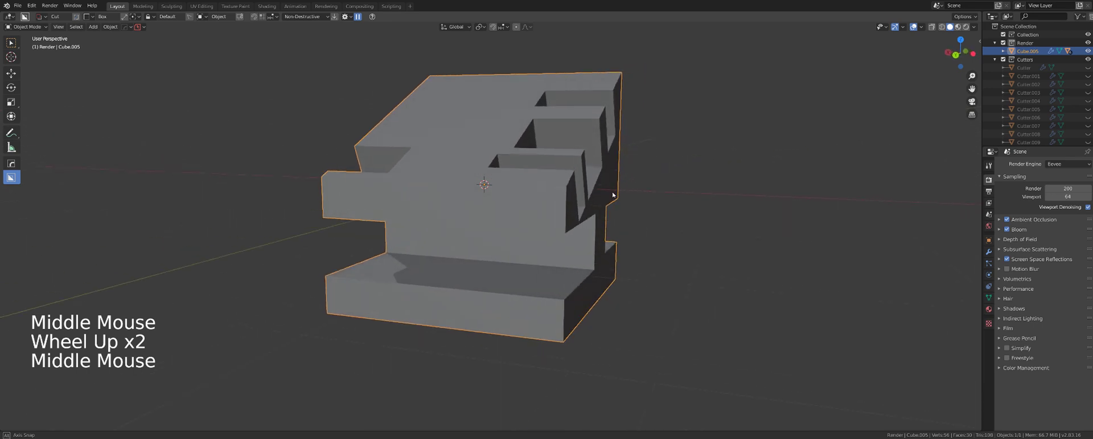
scroll(down, 3)
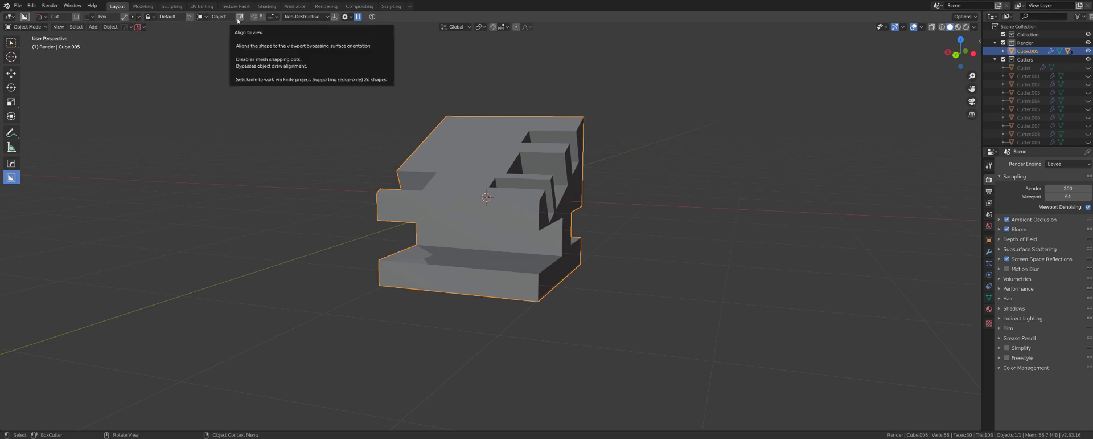
middle_click(599, 192)
scroll(up, 3)
middle_click(500, 206)
scroll(down, 3)
middle_click(500, 193)
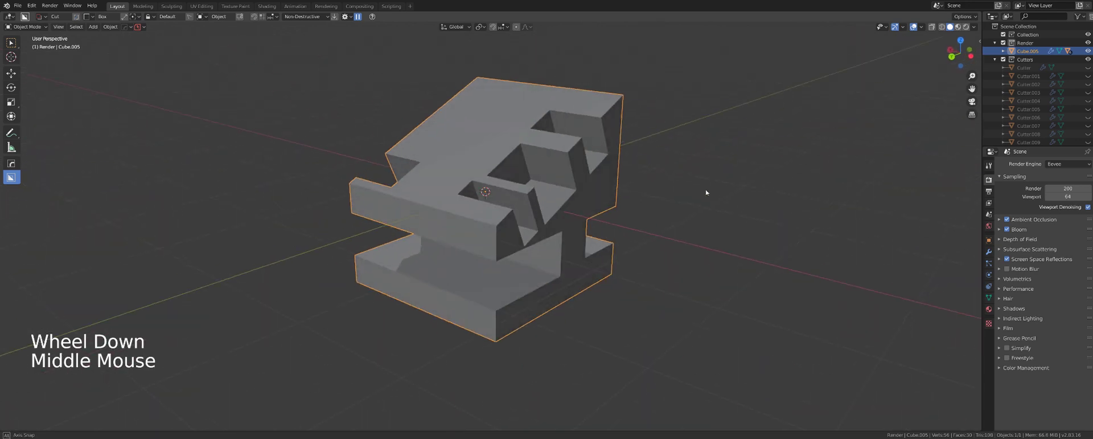
middle_click(568, 245)
scroll(down, 3)
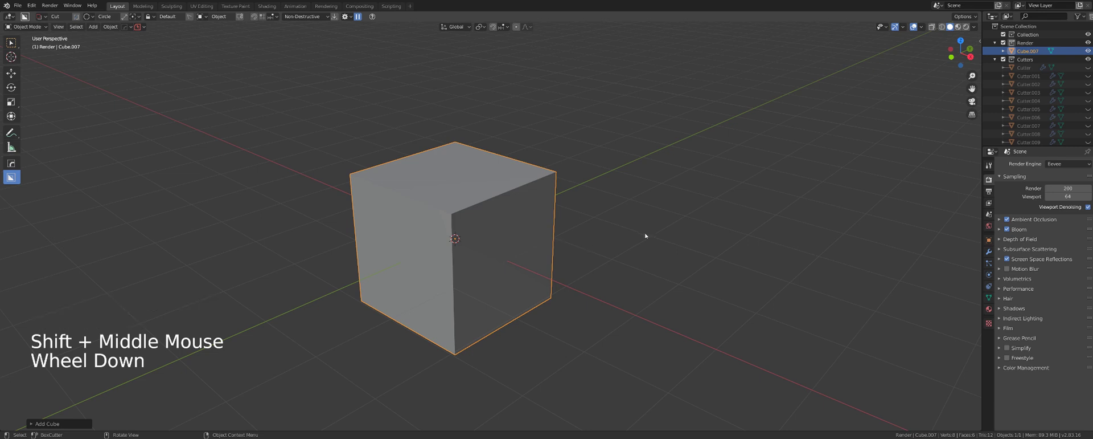
Step: Set up the view on the new cube and place a first cylinder beside it
scroll(down, 3)
middle_click(630, 242)
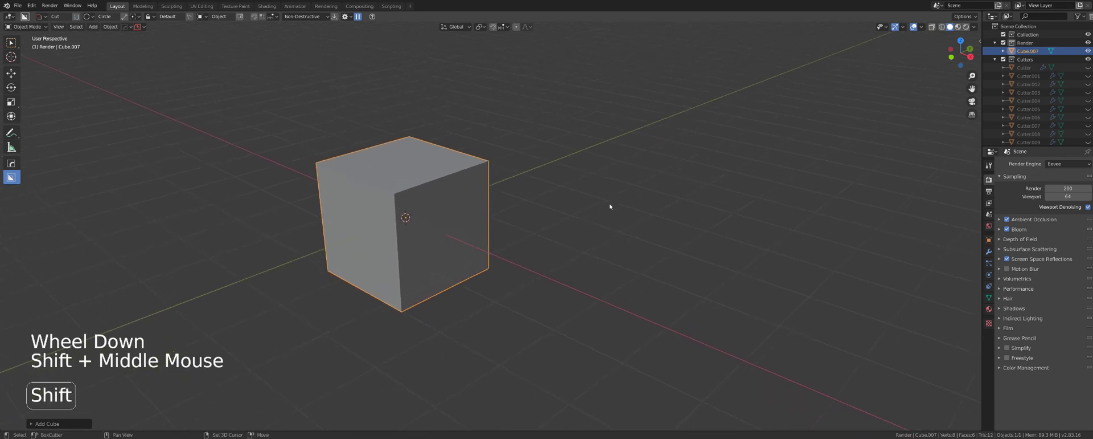
key(shift+v)
right_click(700, 137)
scroll(down, 3)
click(588, 228)
scroll(down, 3)
middle_click(581, 237)
middle_click(502, 235)
scroll(up, 3)
scroll(down, 3)
Step: Lay the first cylinder on its side next to the cube and check it from around the scene
click(580, 232)
click(555, 230)
click(585, 242)
click(813, 212)
scroll(down, 3)
middle_click(720, 254)
middle_click(645, 220)
scroll(up, 3)
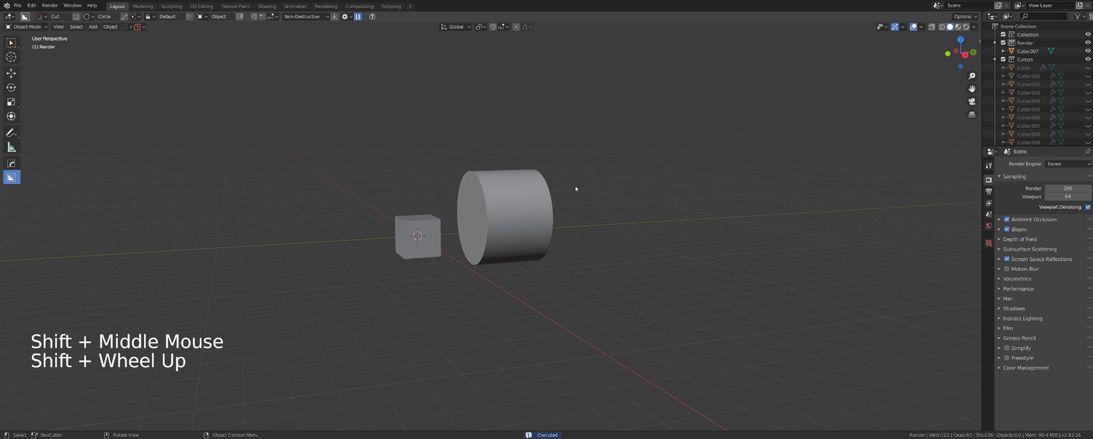
Step: Add a second, upright cylinder on the other side of the cube and inspect the arrangement
key(shift+v)
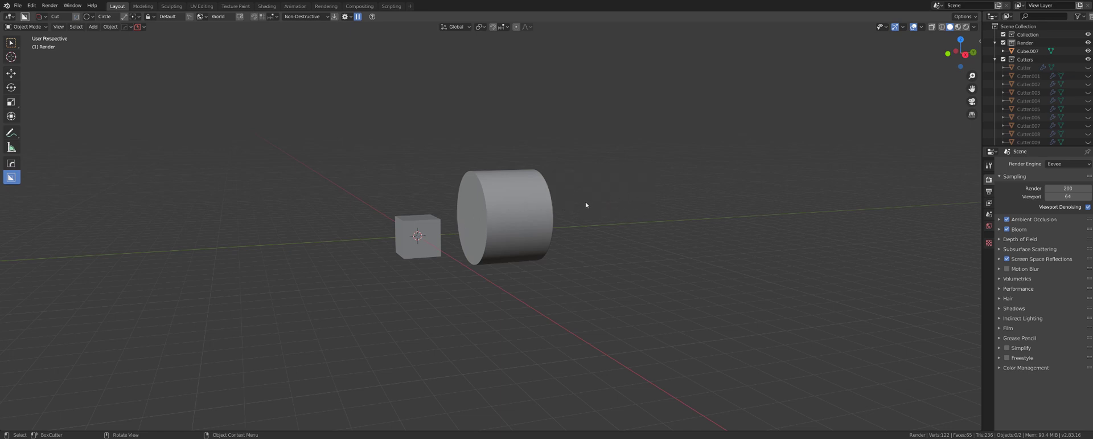
key(shift+v)
right_click(780, 181)
click(621, 242)
middle_click(685, 184)
middle_click(653, 186)
scroll(up, 3)
middle_click(553, 214)
scroll(down, 3)
middle_click(532, 223)
middle_click(479, 284)
key(d)
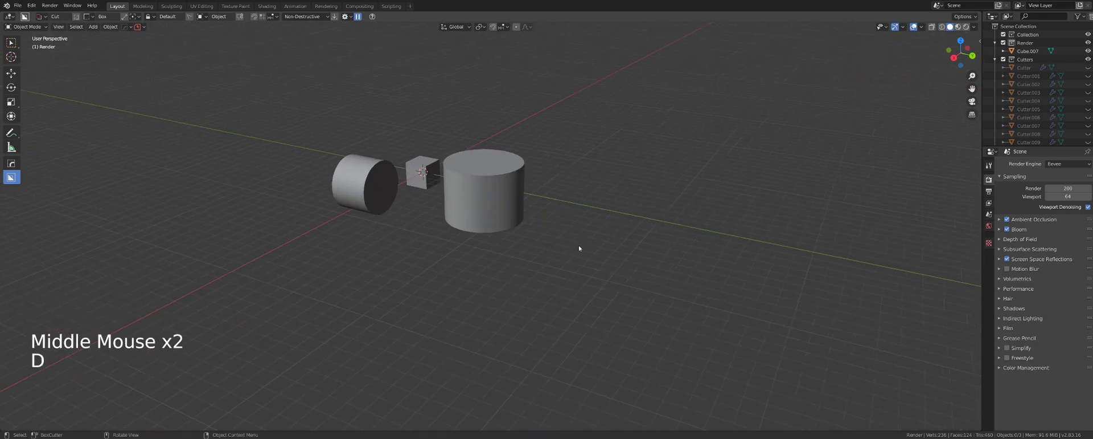
Step: Switch BoxCutter's cut shape to Circle via the quick options menu
click(592, 233)
click(741, 170)
scroll(down, 3)
middle_click(547, 230)
scroll(up, 3)
key(d)
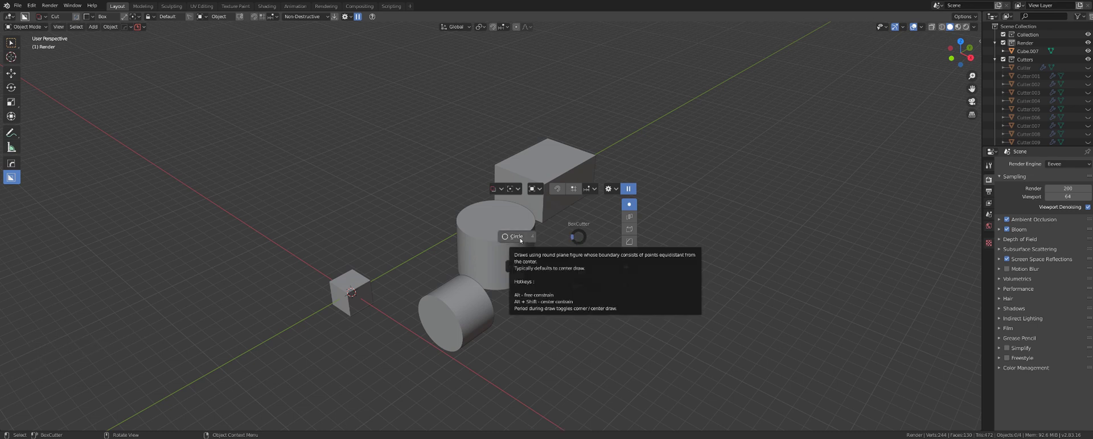
click(608, 256)
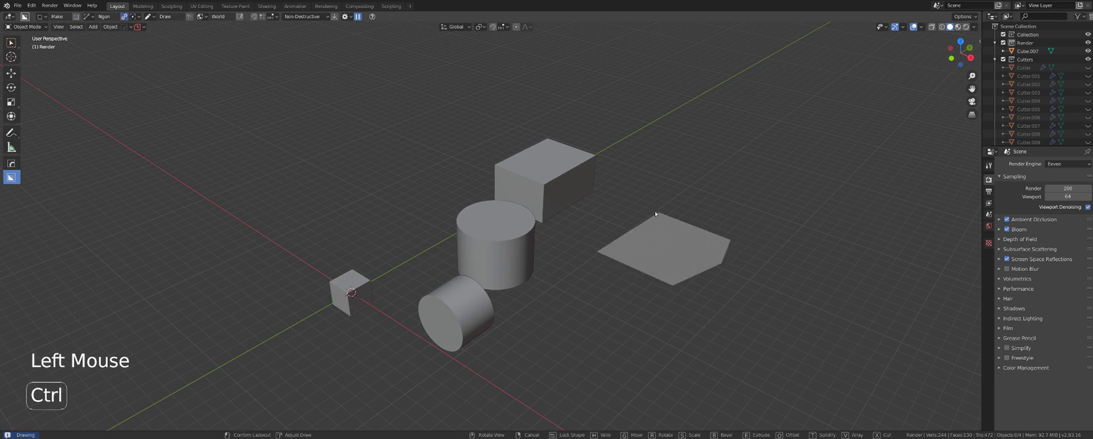
Step: Select the previously carved block Cube.005 in the viewport
click(660, 154)
middle_click(698, 205)
click(583, 180)
Step: Delete the carved block and add a fresh cube mesh in its place
key(x)
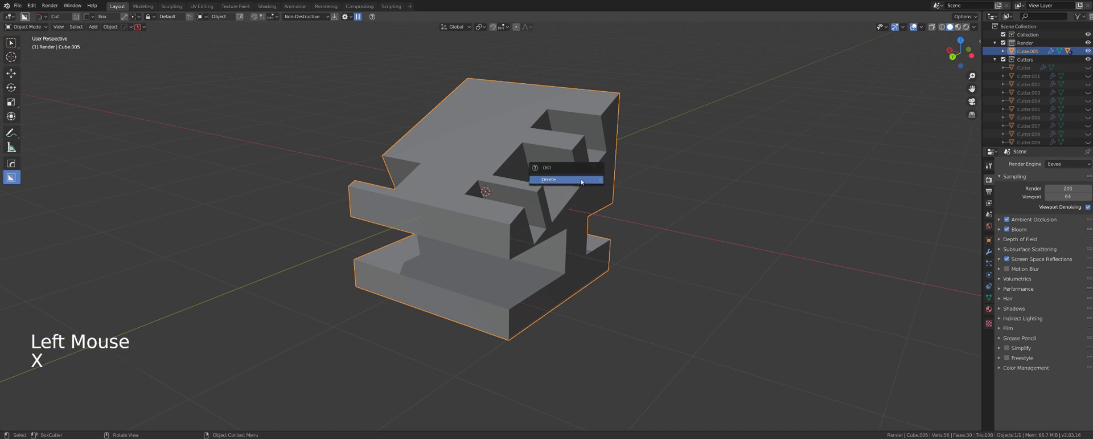
key(shift+a)
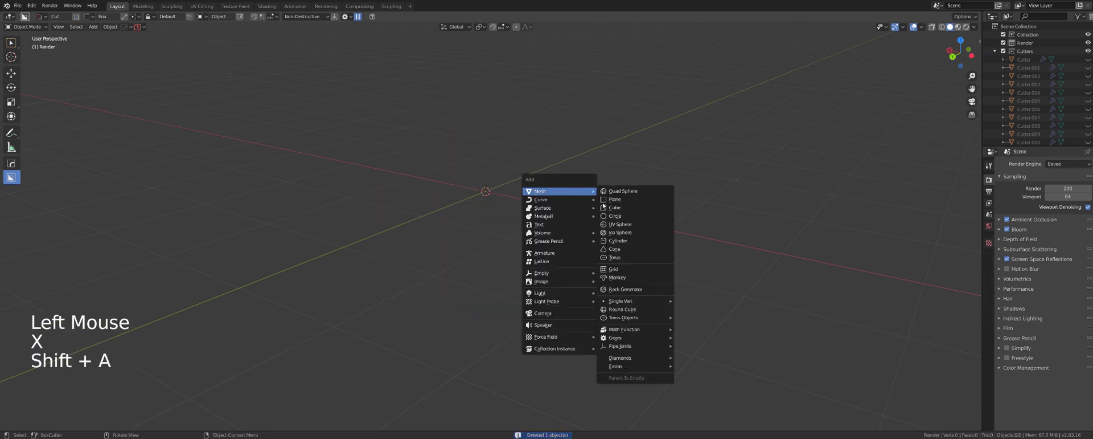
scroll(down, 3)
middle_click(601, 197)
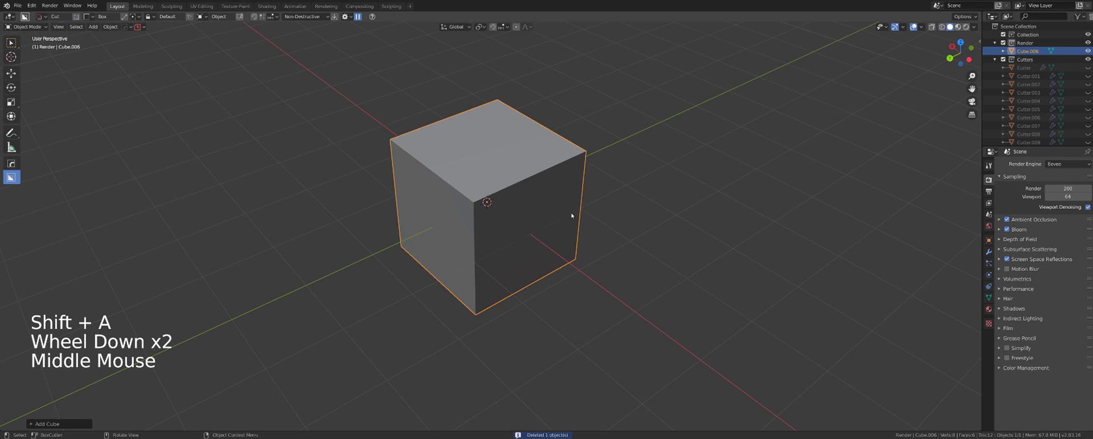
middle_click(555, 200)
scroll(up, 3)
middle_click(527, 171)
middle_click(547, 181)
scroll(up, 3)
Step: Carve an inset into the cube's top and a horizontal slot into its side with BoxCutter
click(495, 74)
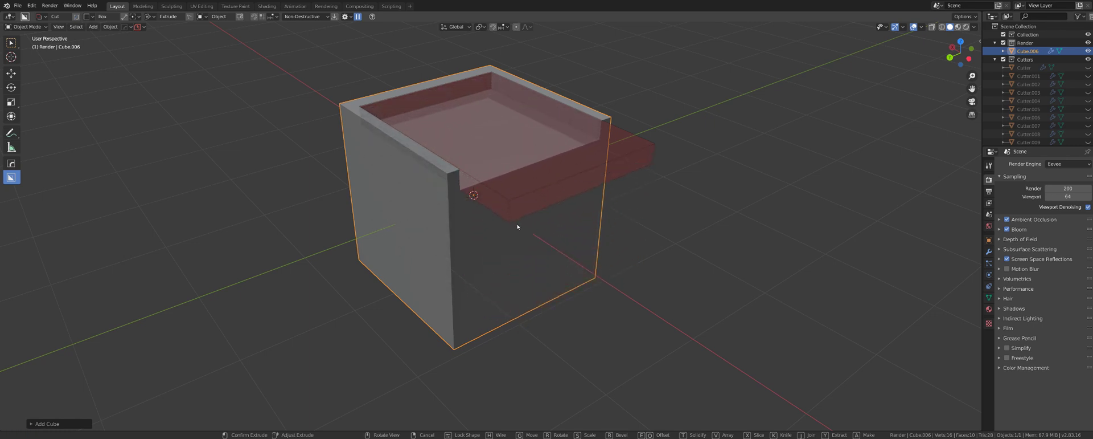
middle_click(529, 225)
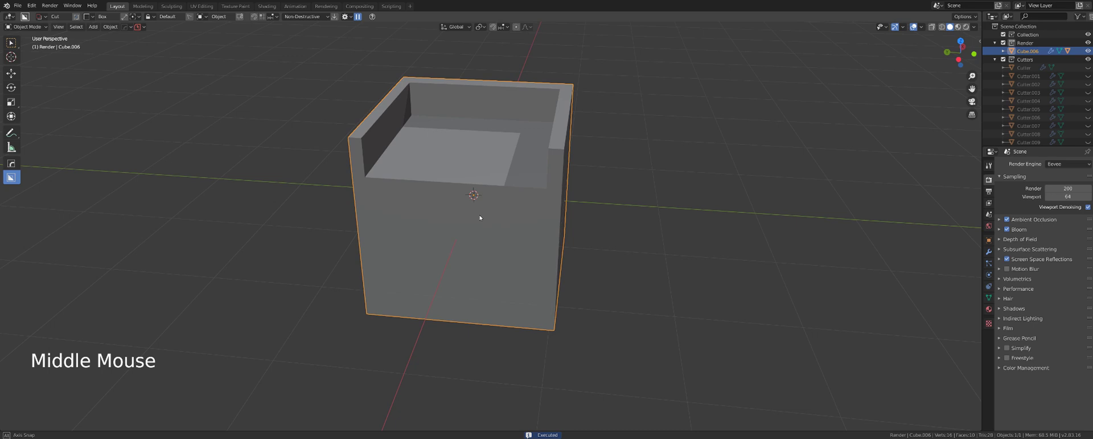
click(411, 175)
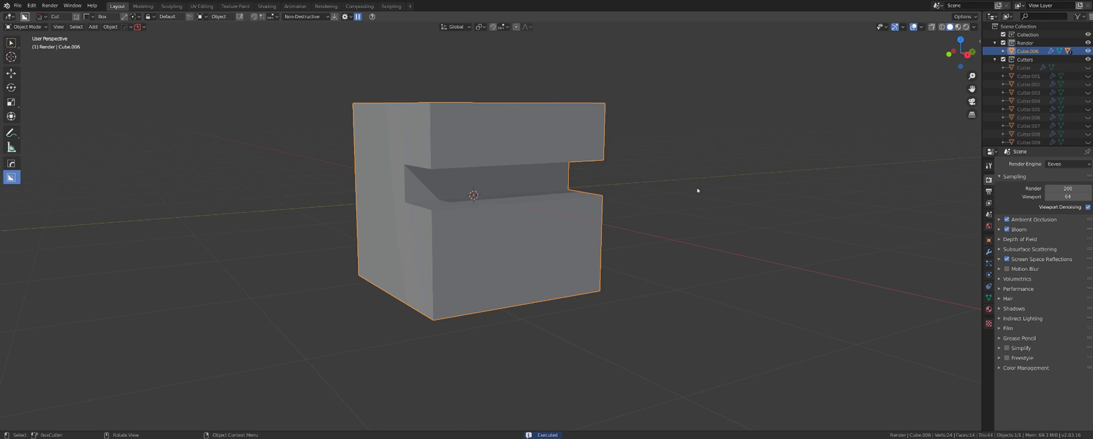
Step: Pick Cutter.022, the slot's cutter, from the block's cutter list and view it from the top
middle_click(564, 189)
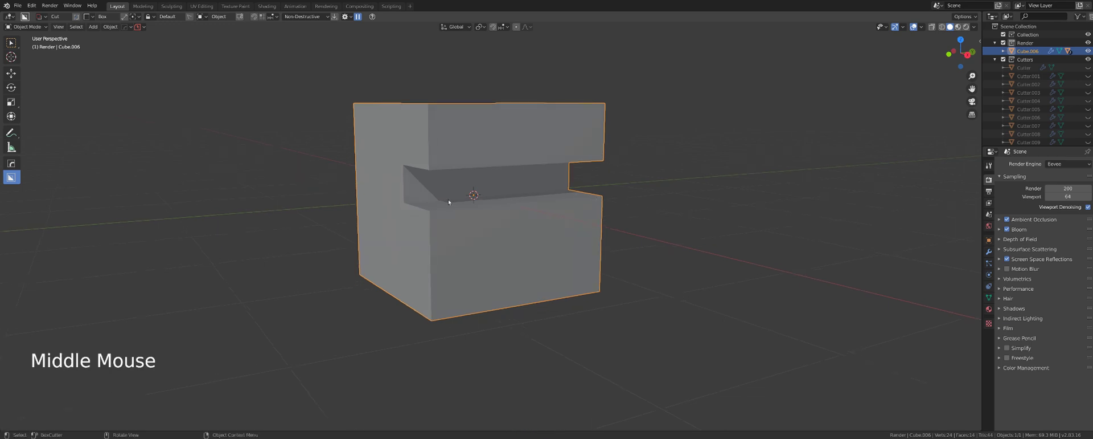
click(591, 193)
key(q)
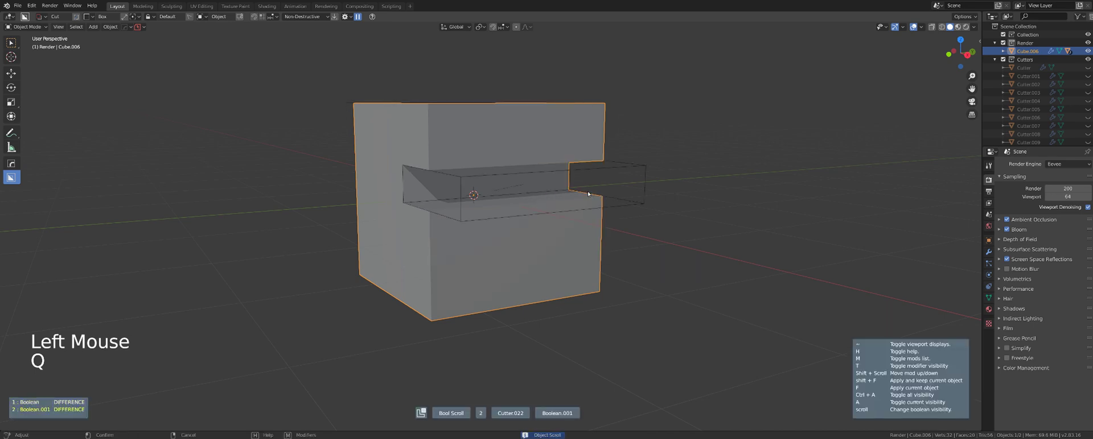
scroll(up, 3)
middle_click(578, 180)
key(`)
key(KP_5)
scroll(up, 3)
middle_click(574, 157)
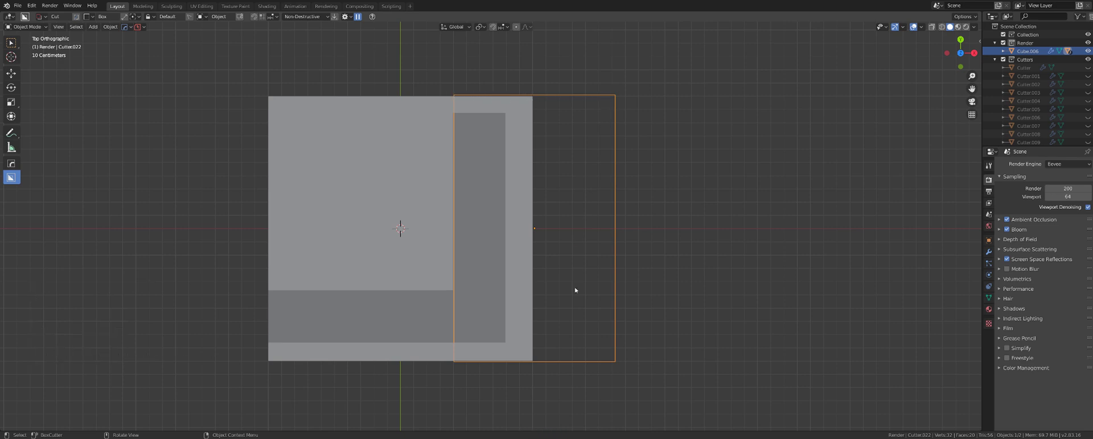
click(519, 320)
middle_click(543, 293)
Step: Duplicate the slot cutter, move it vertically above the first slot and confirm a second slot
key(KP_5)
scroll(down, 3)
middle_click(577, 161)
middle_click(427, 216)
middle_click(495, 198)
scroll(down, 3)
key(KP_5)
scroll(up, 3)
key(KP_5)
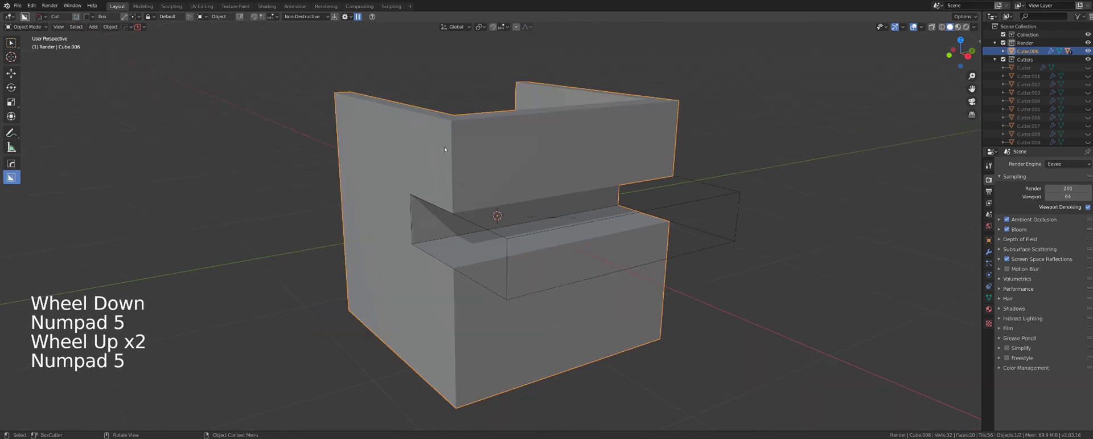
click(475, 157)
click(450, 158)
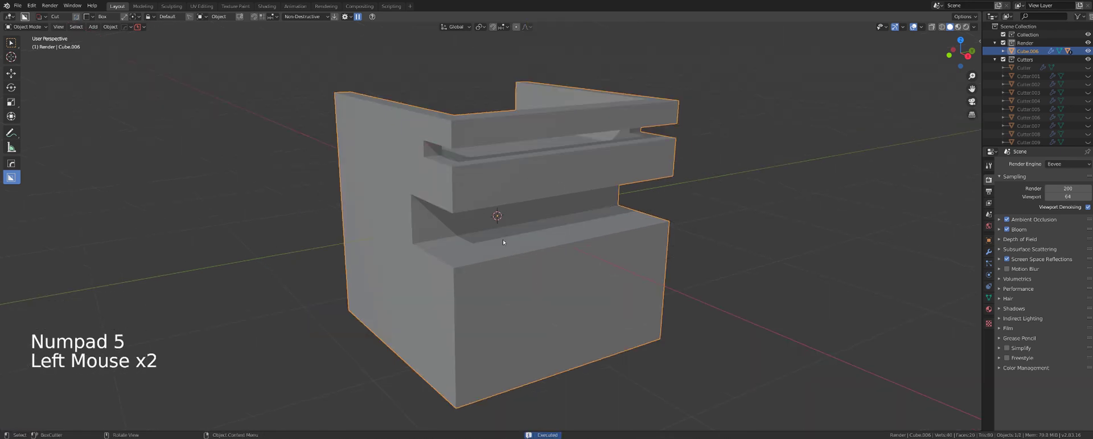
Step: Cut several more stacked horizontal slots down the block's side
click(452, 187)
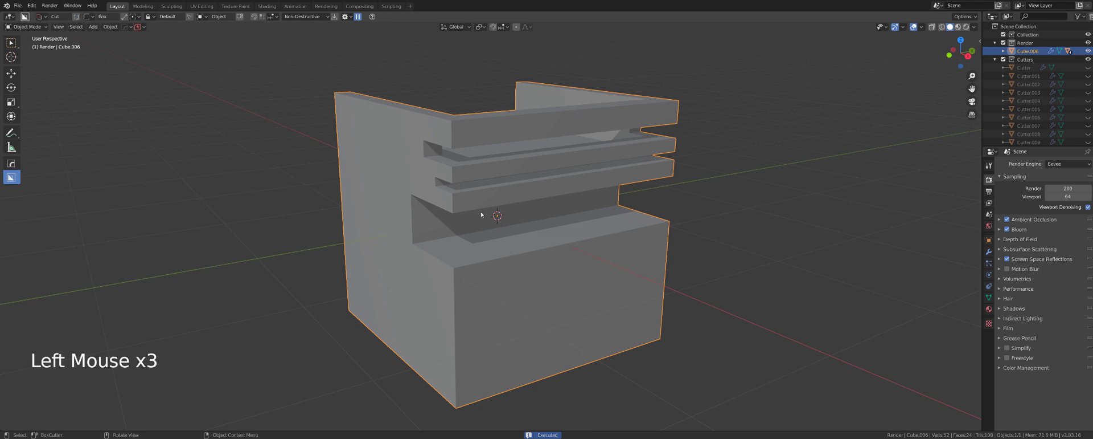
click(442, 274)
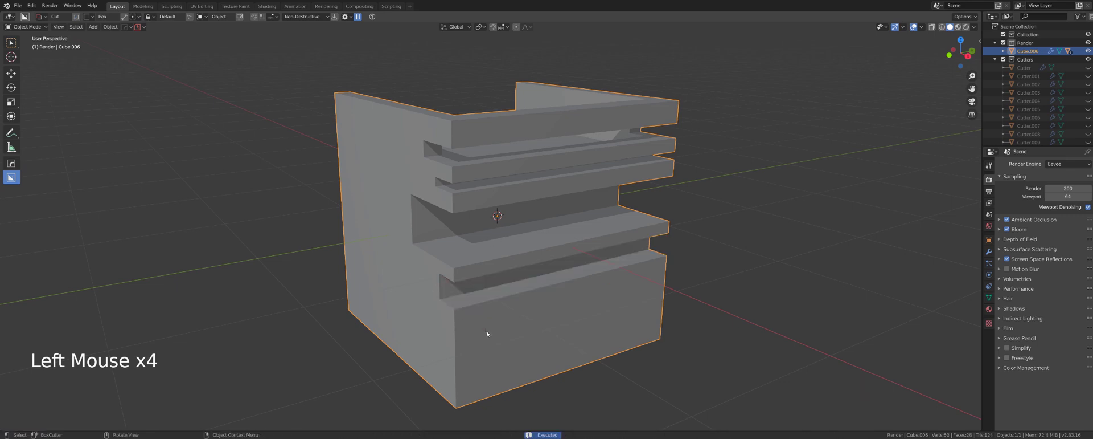
middle_click(502, 292)
click(463, 228)
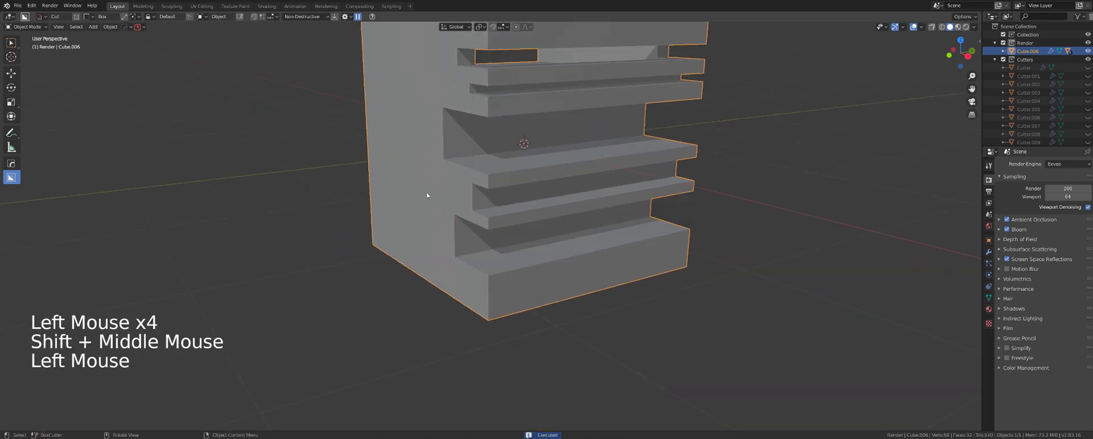
click(407, 133)
Step: Cut a narrow slot hole and a round hole through the block's other side
middle_click(448, 198)
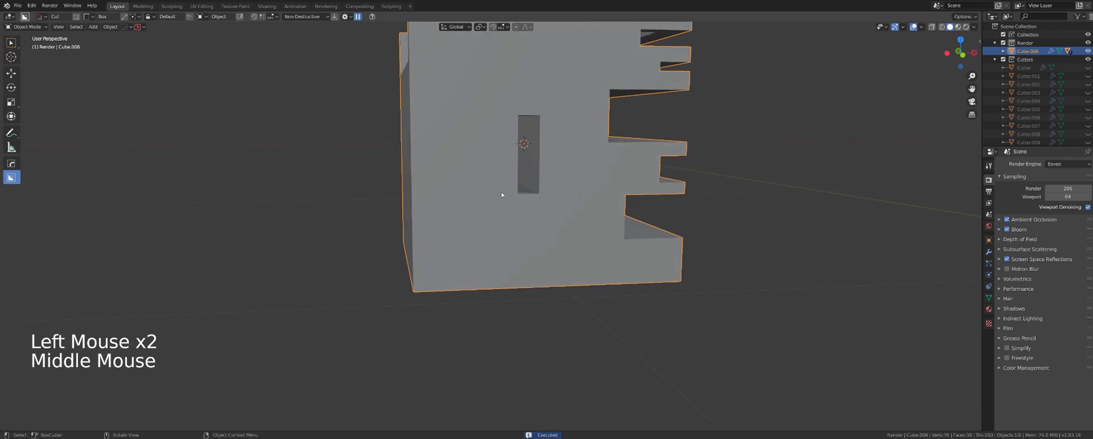
key(d)
click(492, 95)
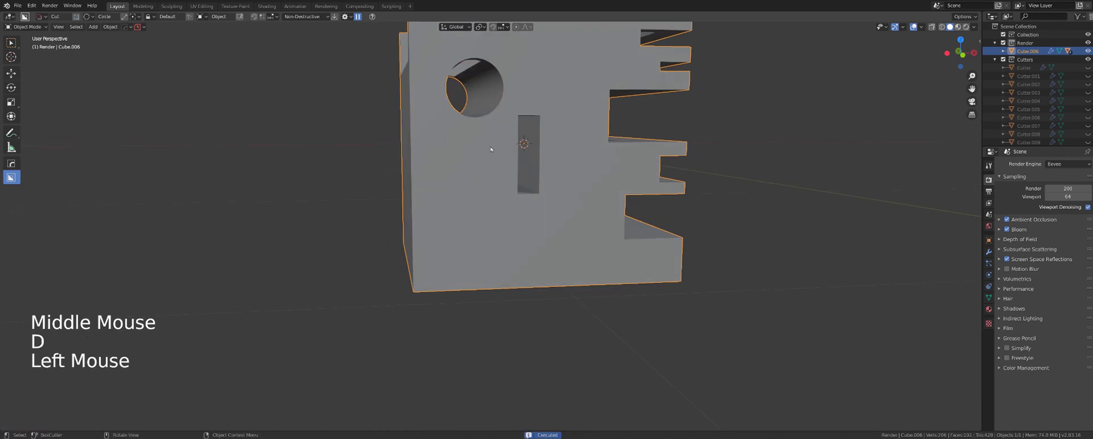
middle_click(490, 151)
scroll(down, 3)
click(533, 169)
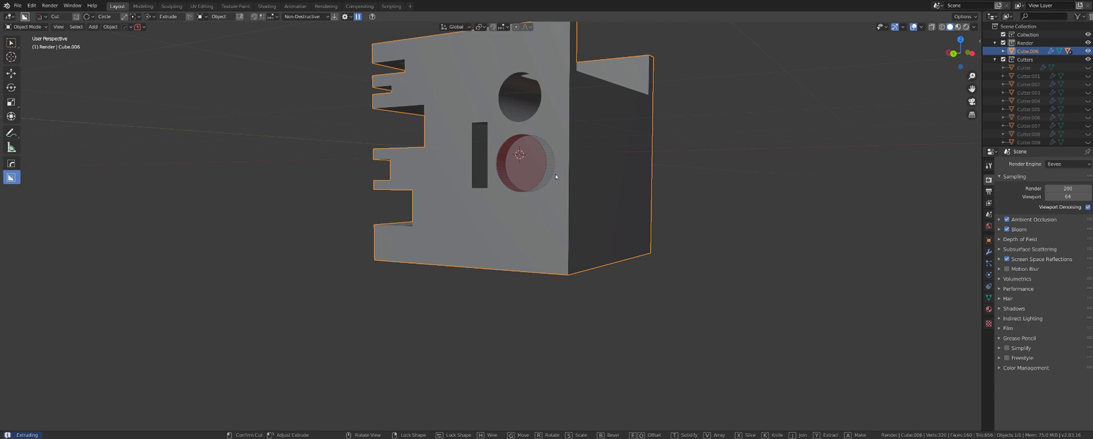
Step: Orbit back to an overall view of the finished block
middle_click(530, 172)
scroll(up, 3)
middle_click(508, 156)
scroll(down, 3)
middle_click(672, 156)
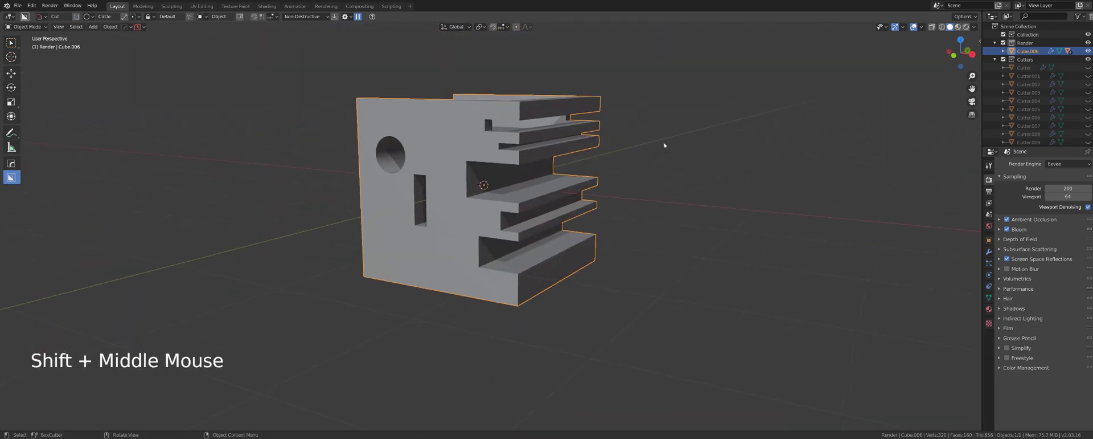
middle_click(658, 134)
middle_click(634, 133)
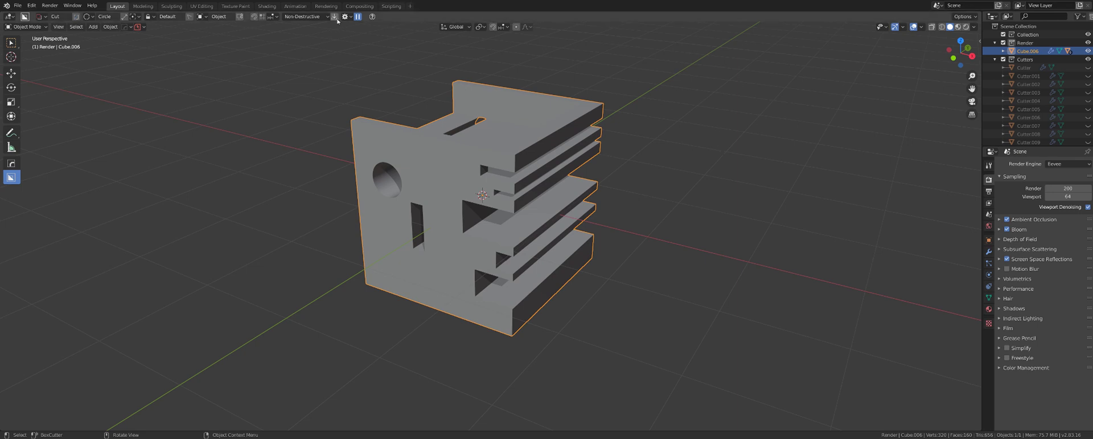
click(353, 19)
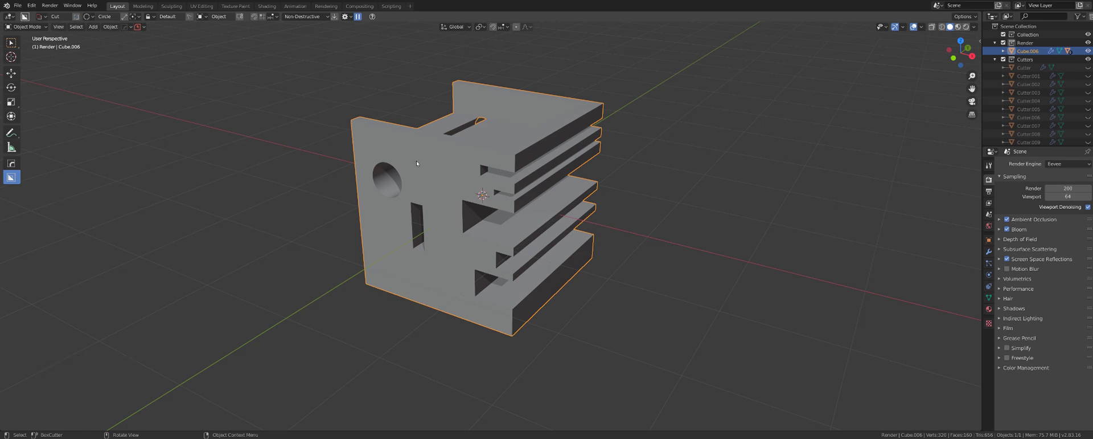
middle_click(428, 164)
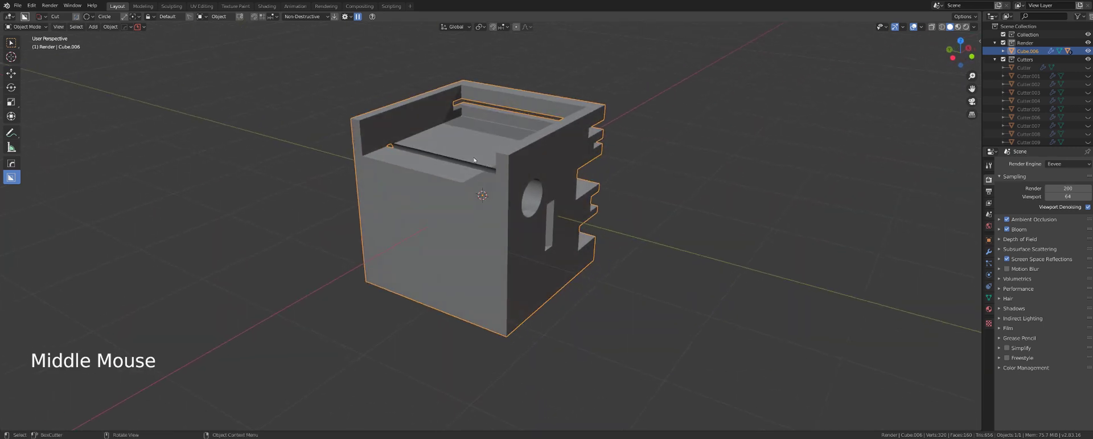
scroll(down, 3)
middle_click(526, 213)
scroll(up, 3)
middle_click(521, 189)
middle_click(540, 140)
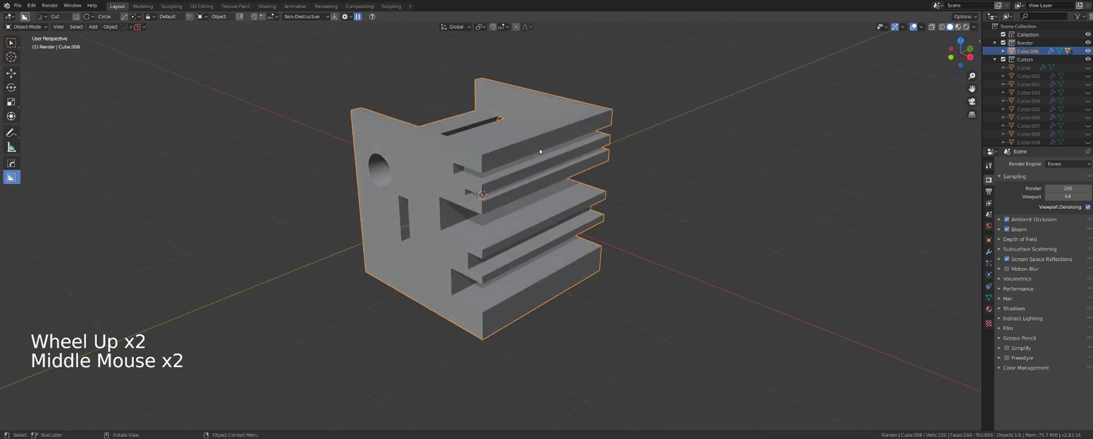